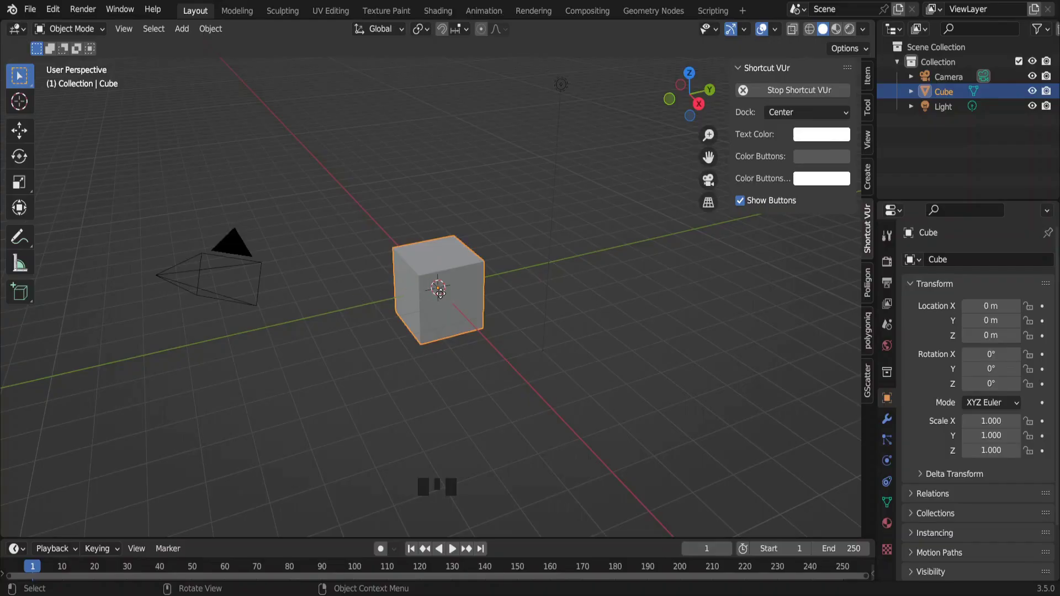
Raise the cube 1 m and scale it along Y and X into a 5 × 6 × 3.7 m room box, then view it through the camera
key("g")
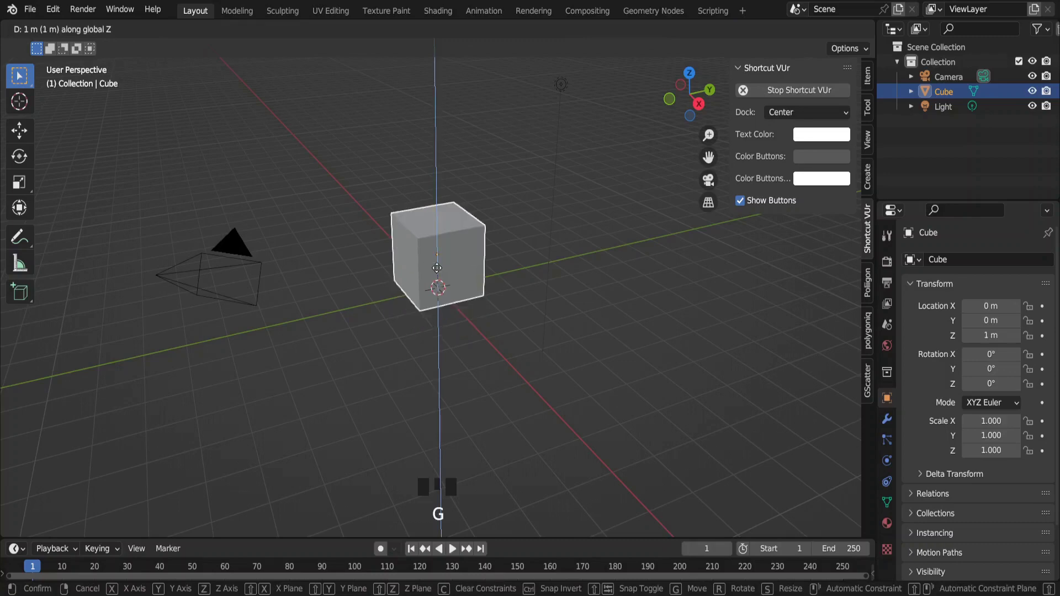
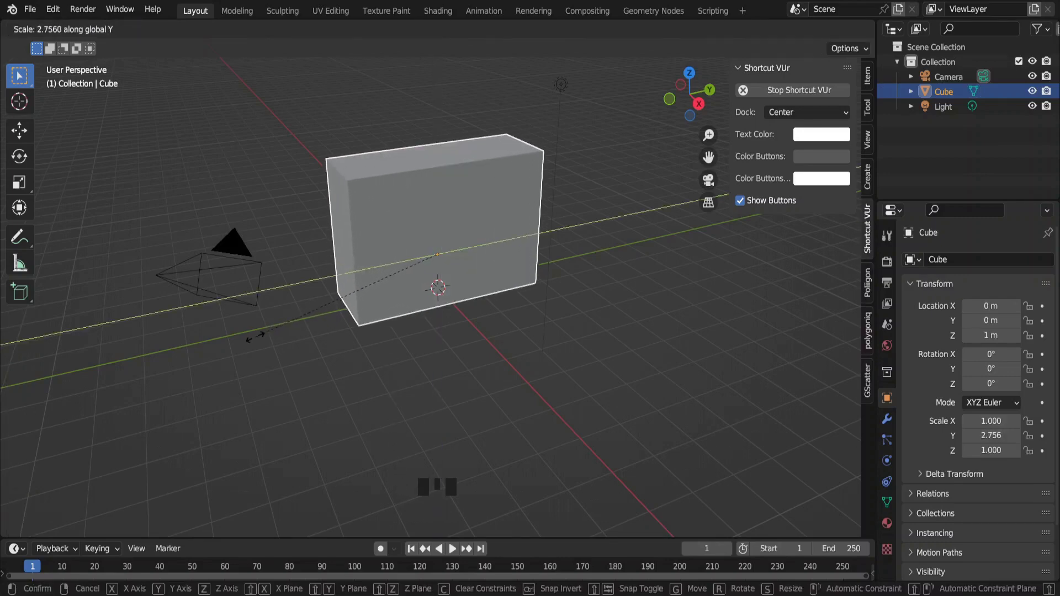
key("s")
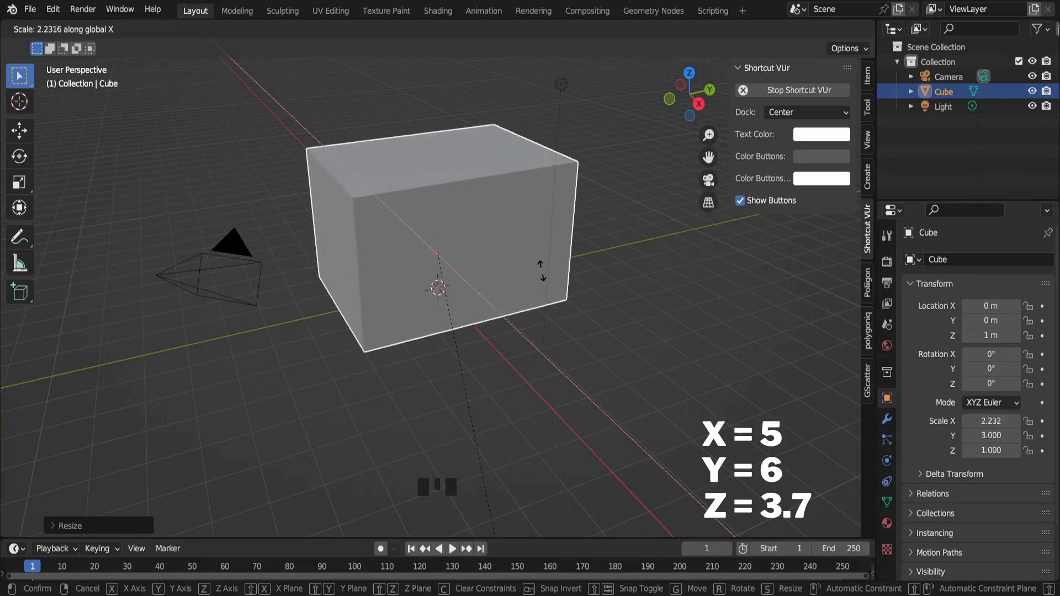
key("n")
key("KP_0")
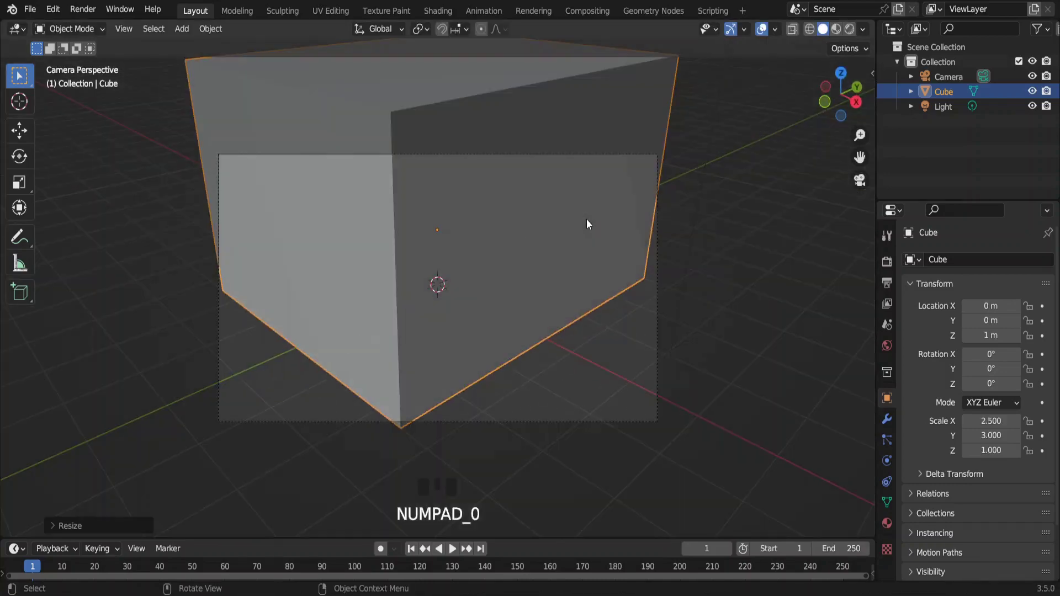
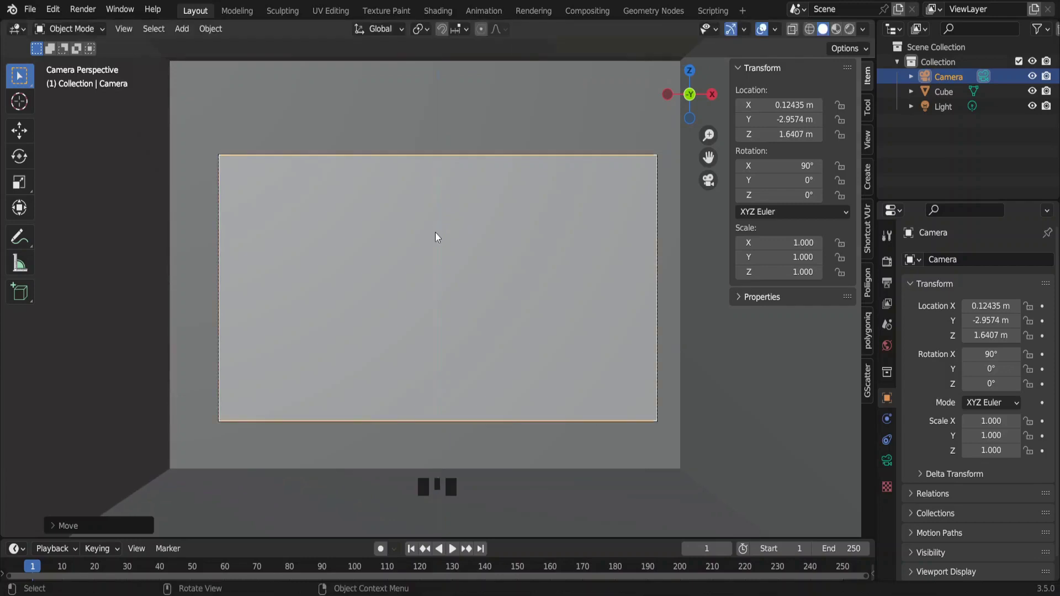
Move the camera forward along its local axis so it sits inside the room at about 1.64 m height
key("g")
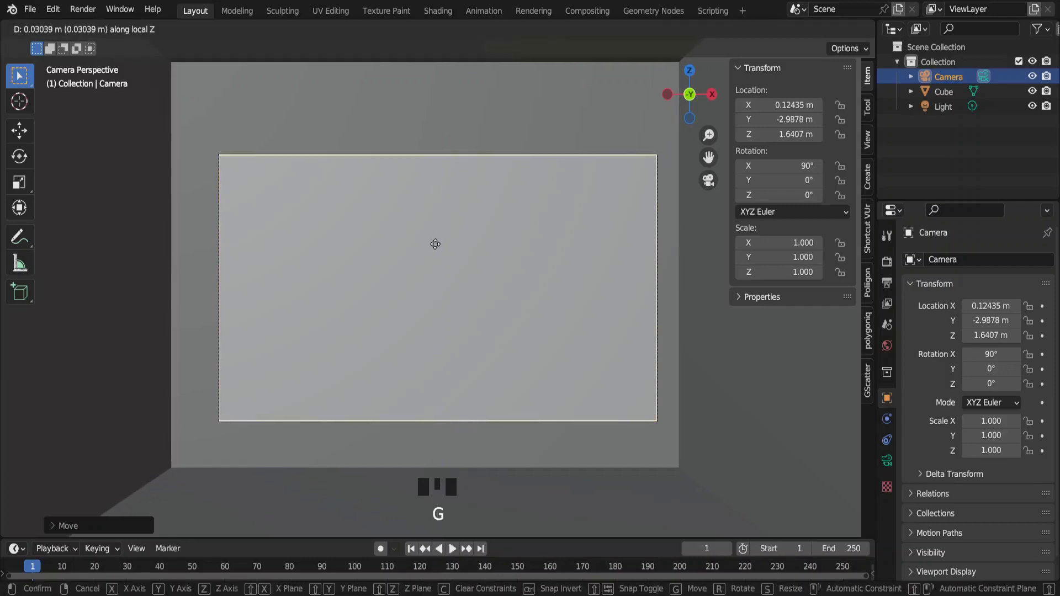
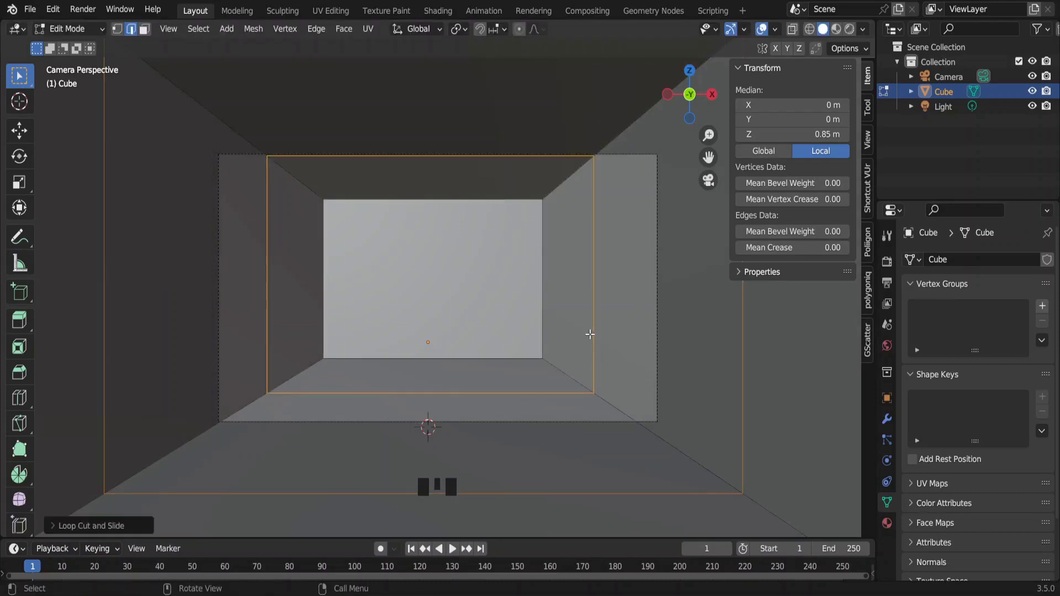
Cut an edge loop near the back wall and extrude the wall strip inward to form a pillar
key("ctrl+r")
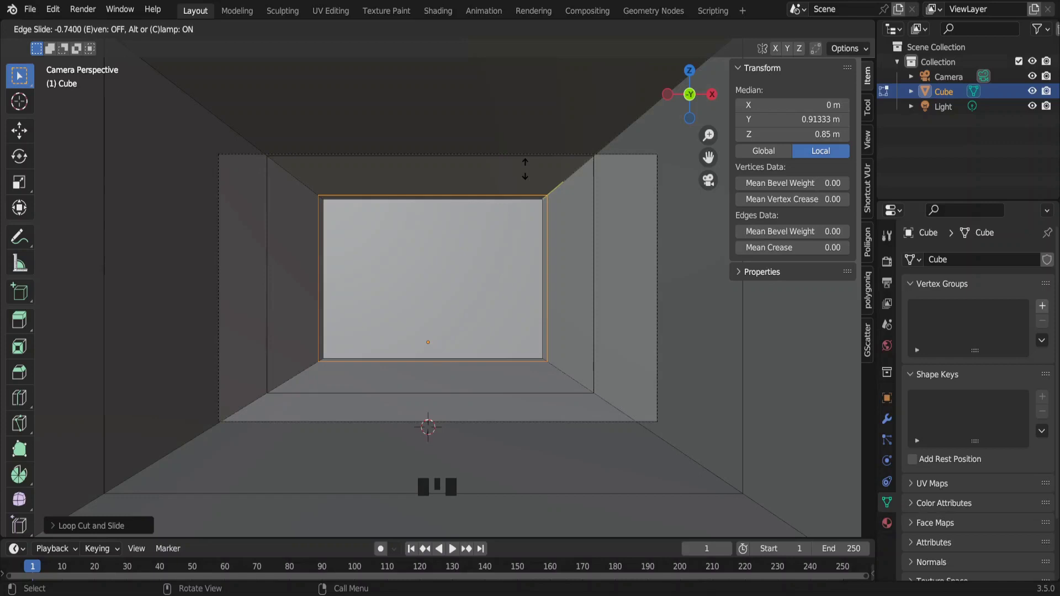
key("KP_0")
key("e")
key("x")
key("n")
key("ctrl+r")
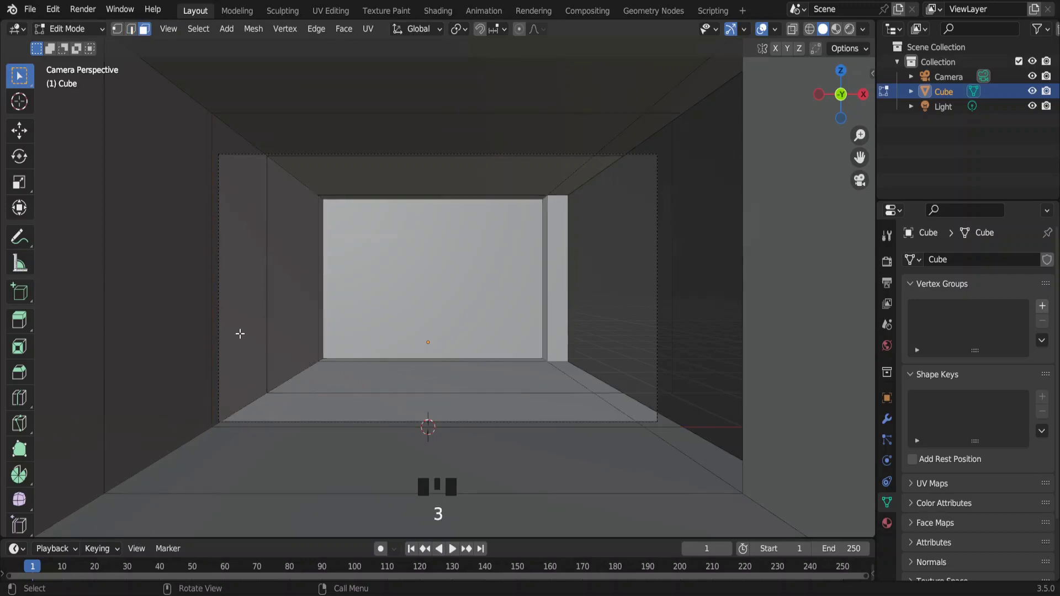
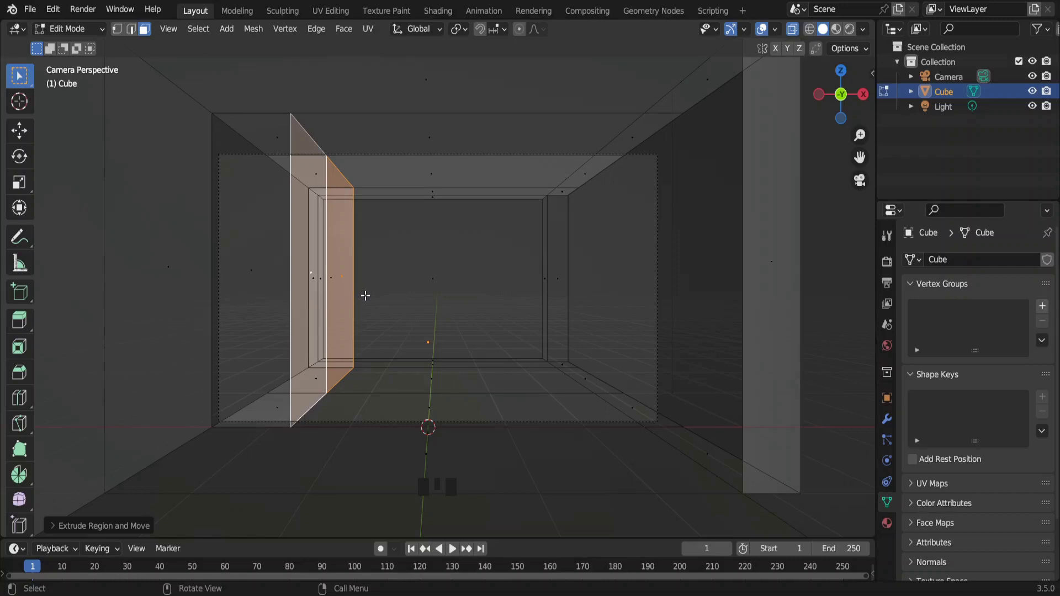
Scale the wall strip along X and divide the back wall into vertical panels with loop cuts
key("Tab")
key("ctrl+r")
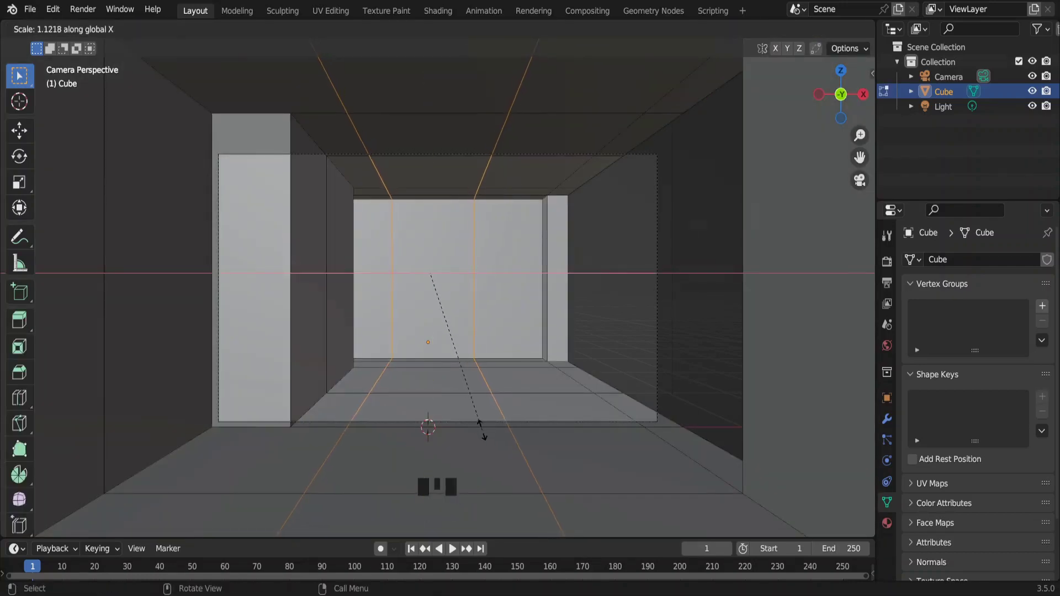
key("g")
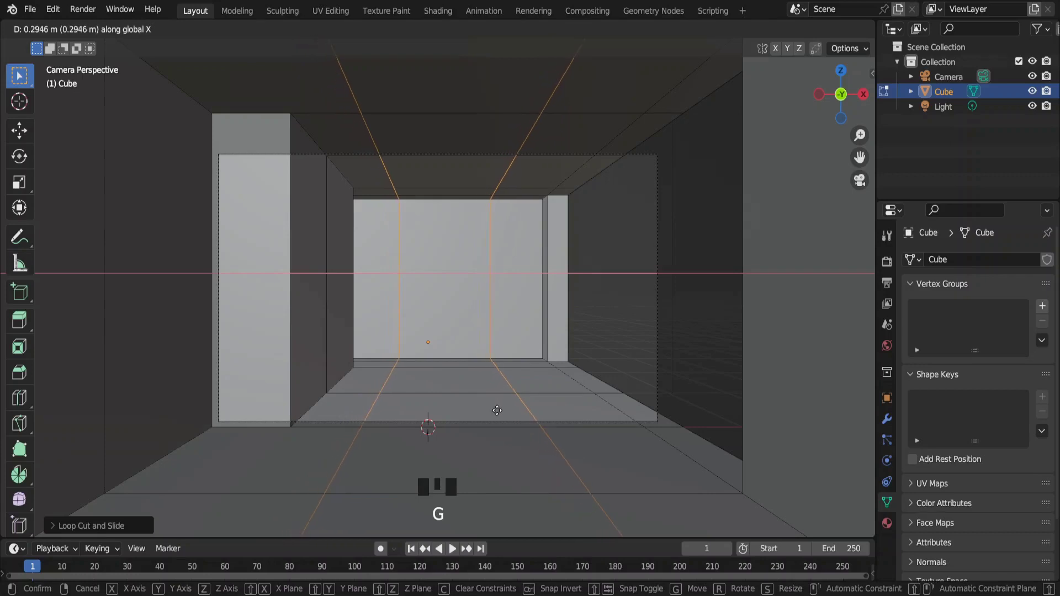
key("3")
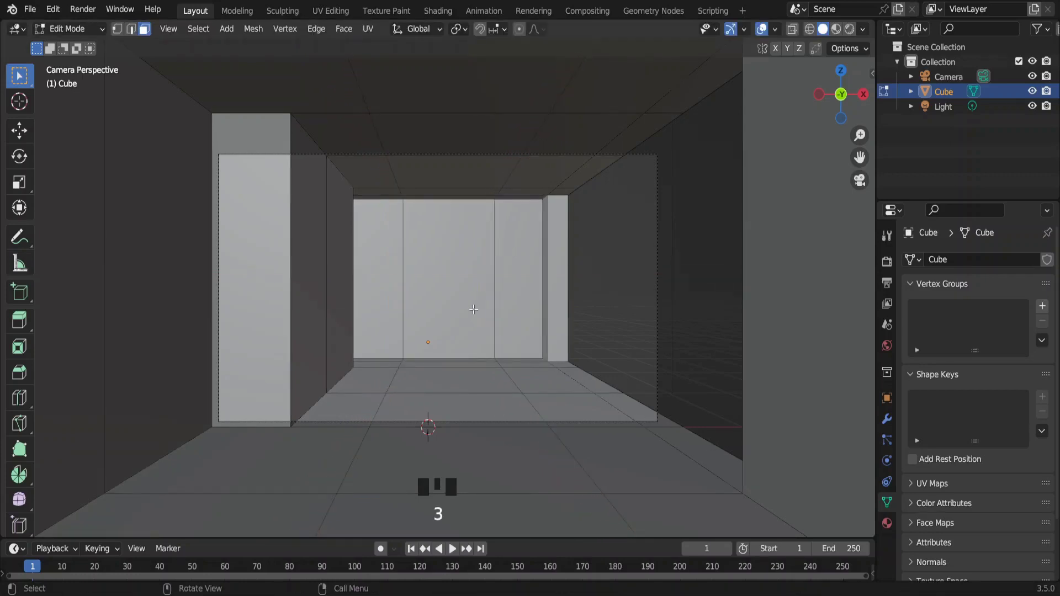
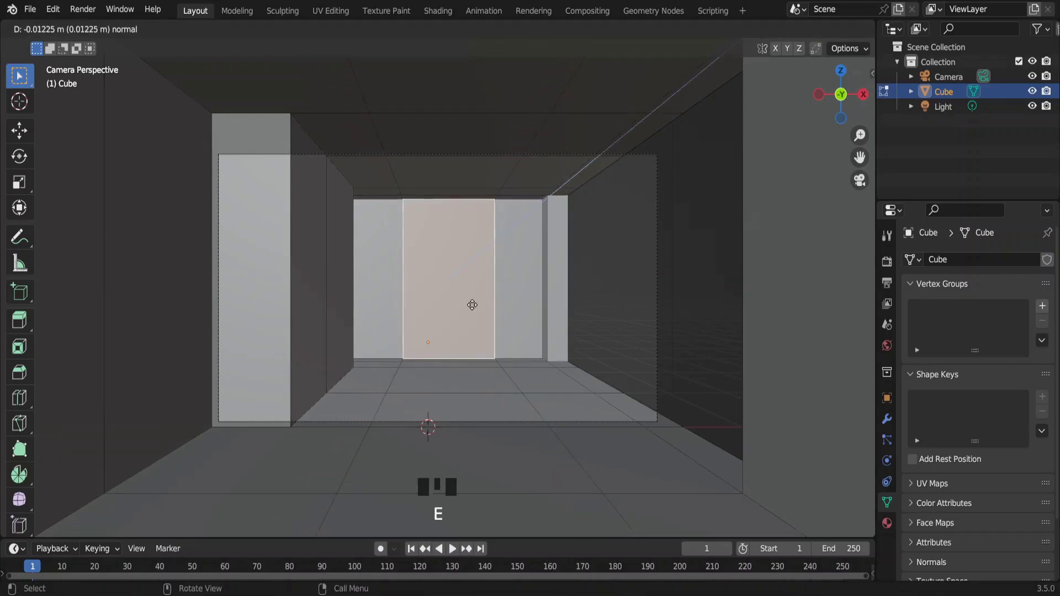
Extrude the centre back-wall panel inward and slide another loop cut into it to form narrow strips
key("ctrl+r")
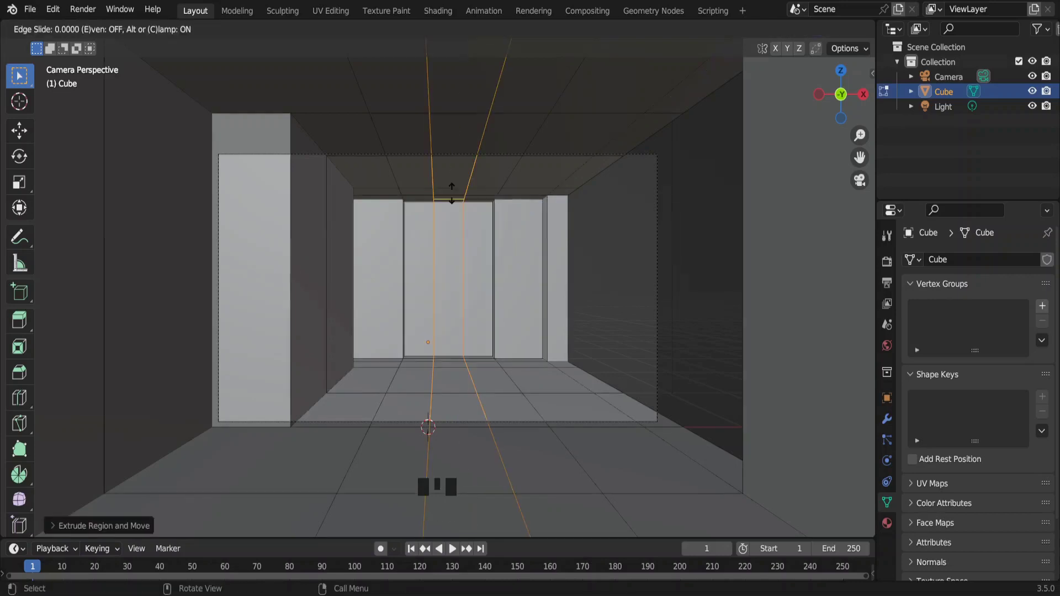
key("ctrl+r")
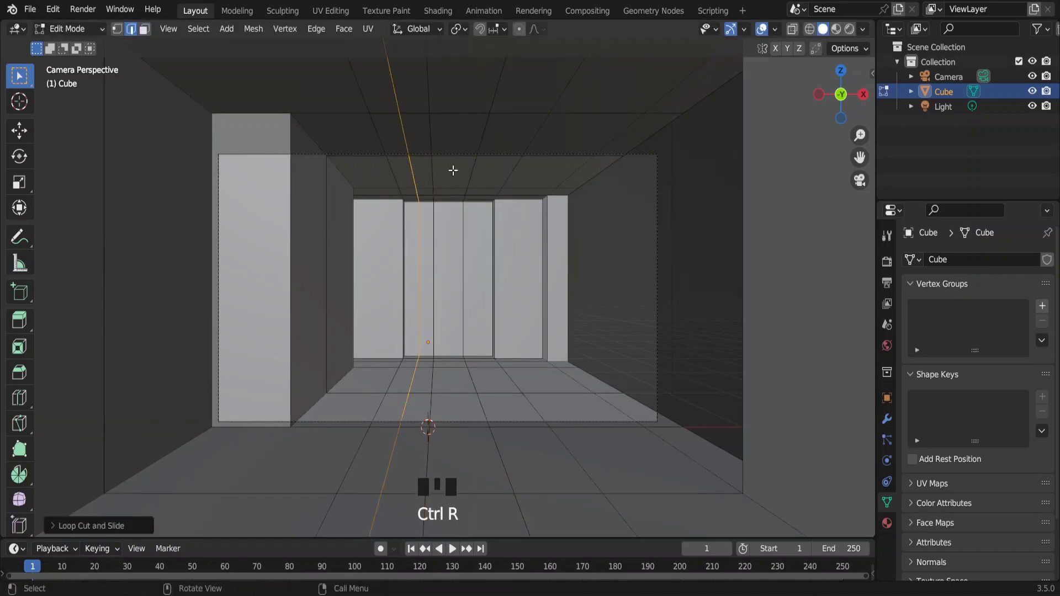
key("g")
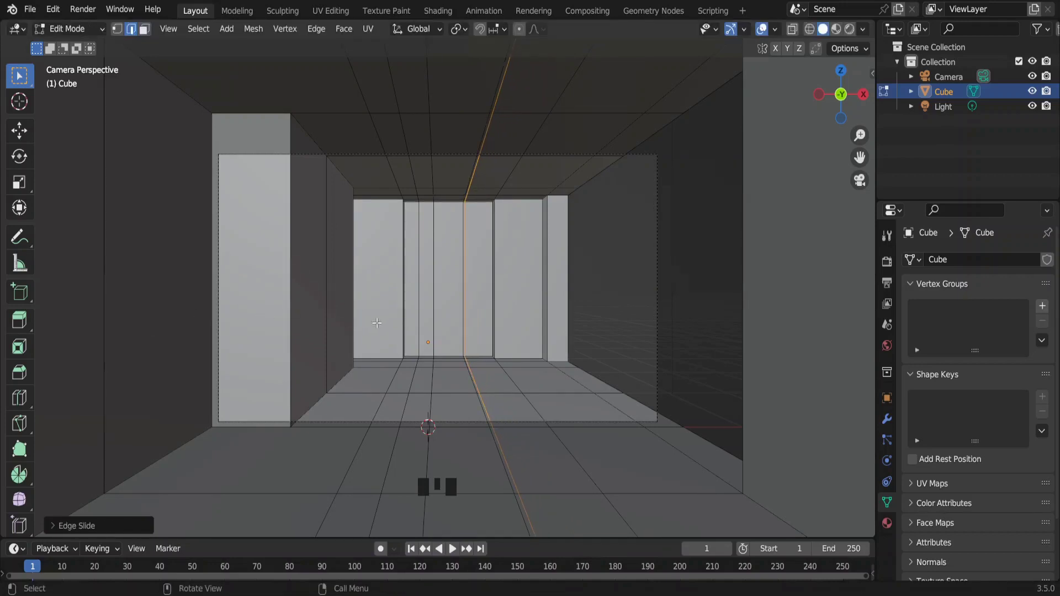
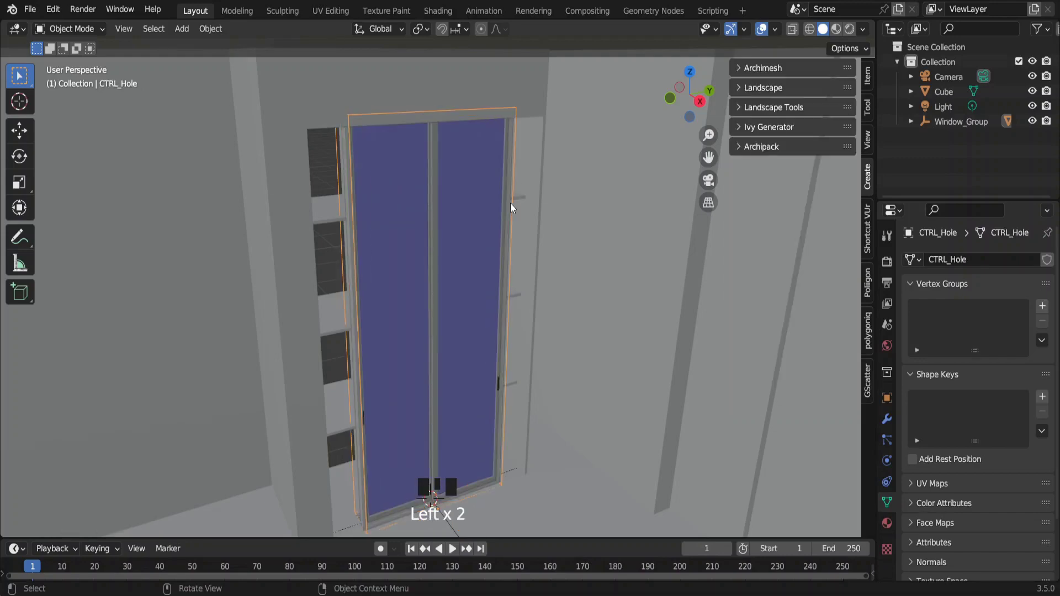
Separate the Archipack window into its individual parts and inspect it from the side
key("Delete")
left_click(350, 211)
key("Delete")
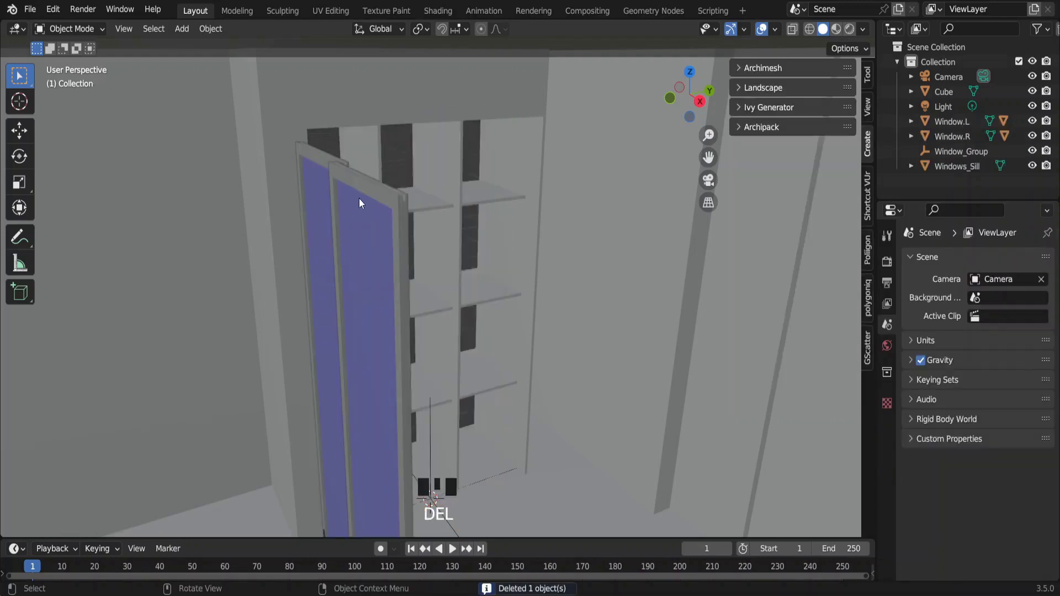
left_click_drag(361, 190, 327, 169)
Select the left pane's linked geometry in side ortho view and shift it along X
left_click(324, 166)
key("Tab")
key("r")
key("g")
key("shift+d")
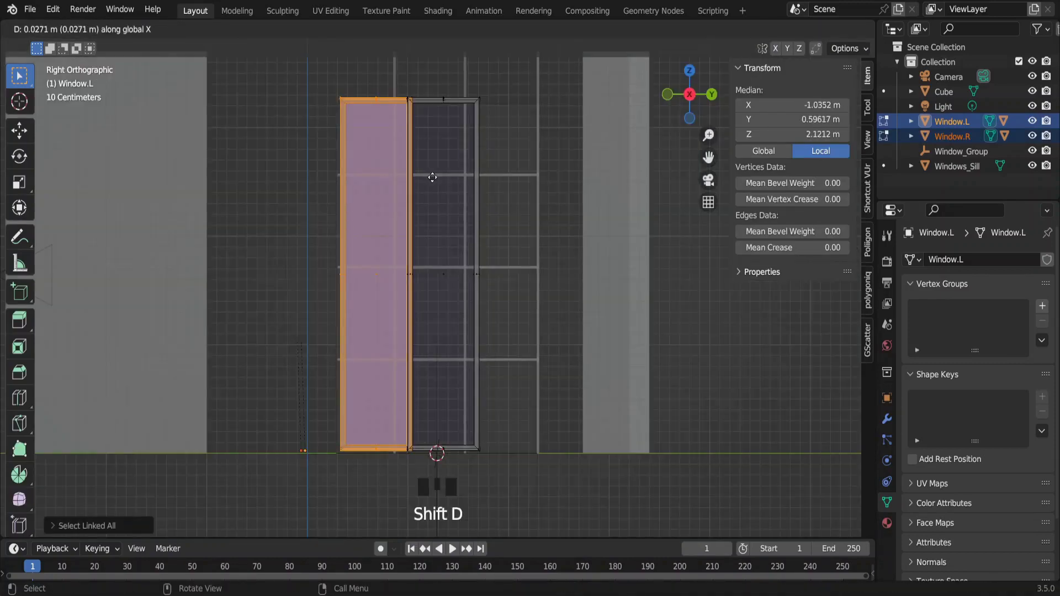
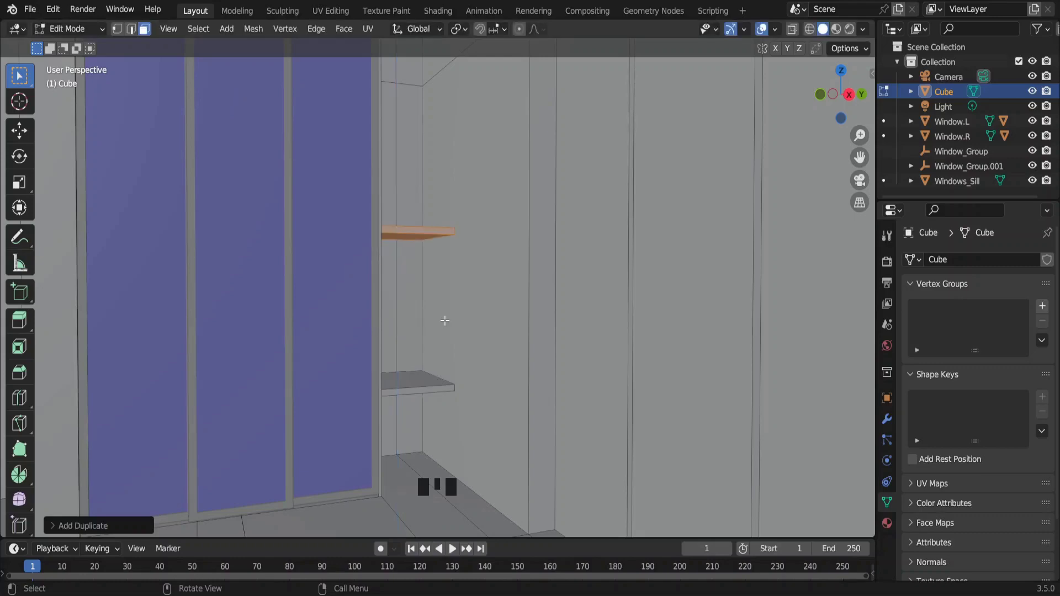
Duplicate the window group onto the right wall so both side walls are glazed
key("shift+d")
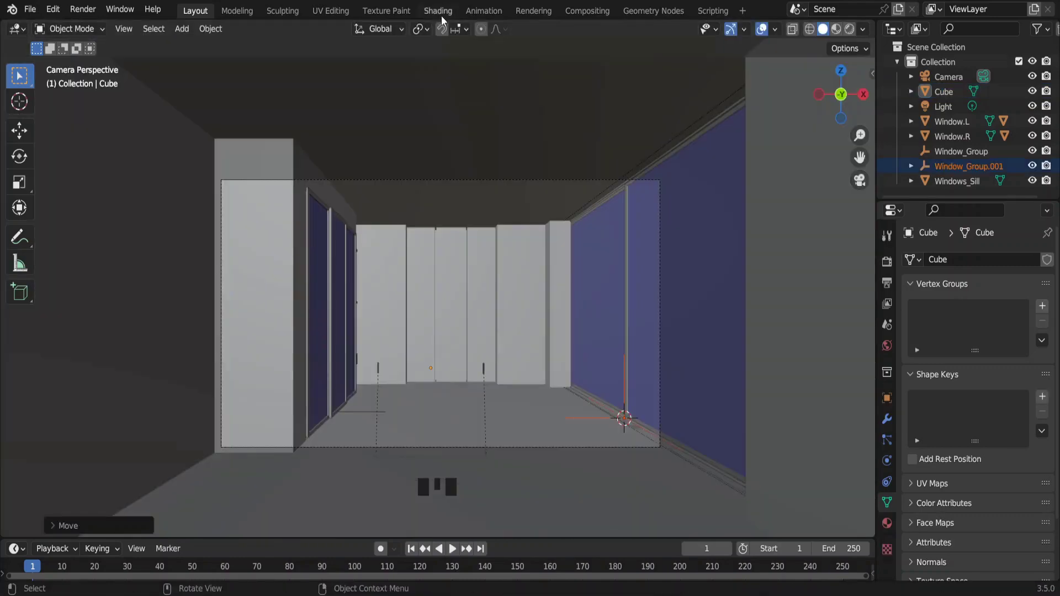
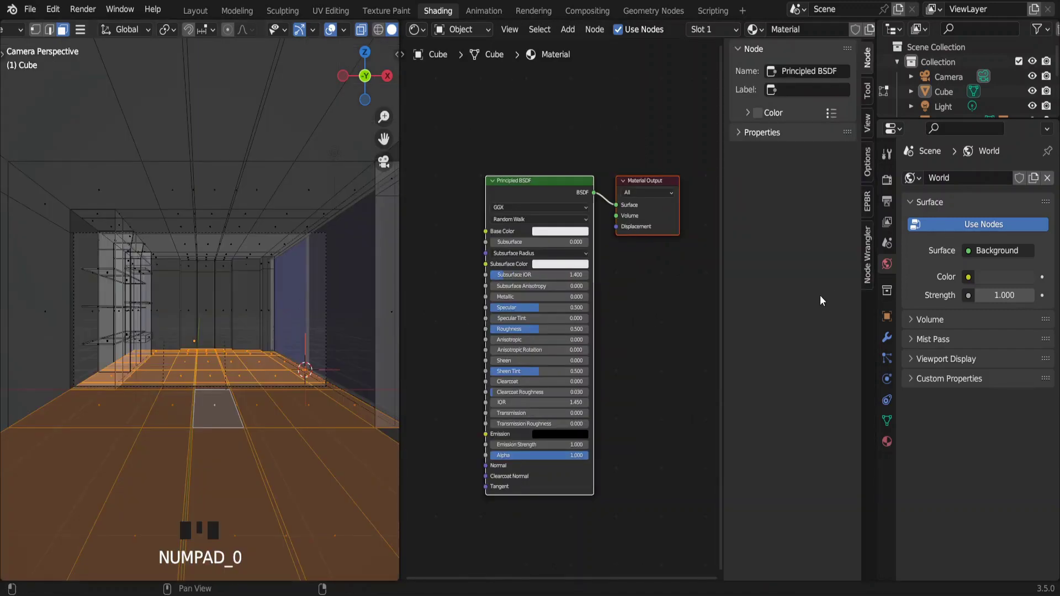
Load the Wood Floor 039 material from the PBR library, assign it to the floor and bring its mapping nodes into view
left_click(872, 200)
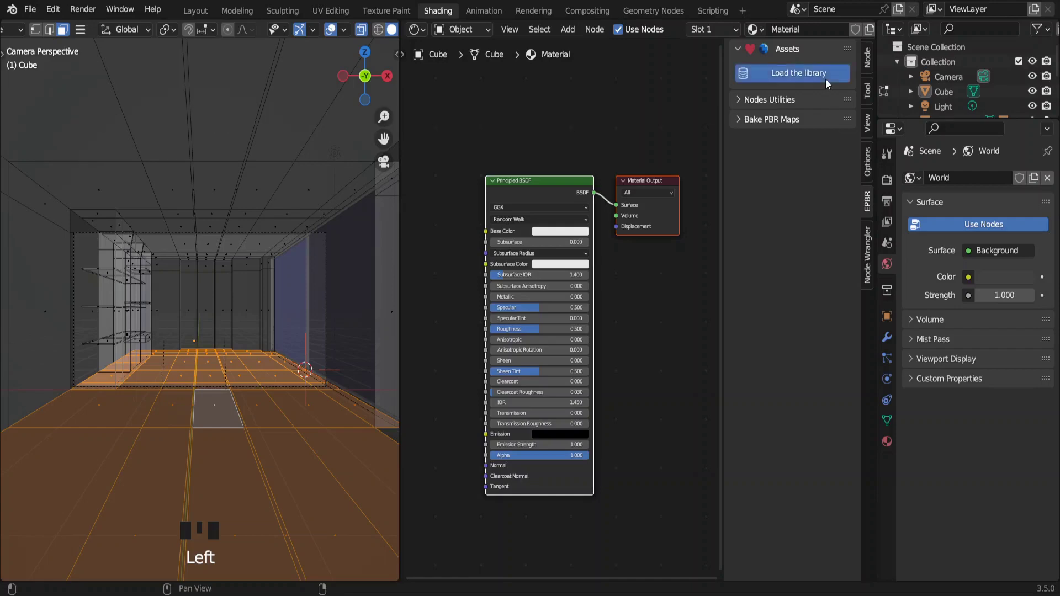
left_click_drag(823, 96, 783, 364)
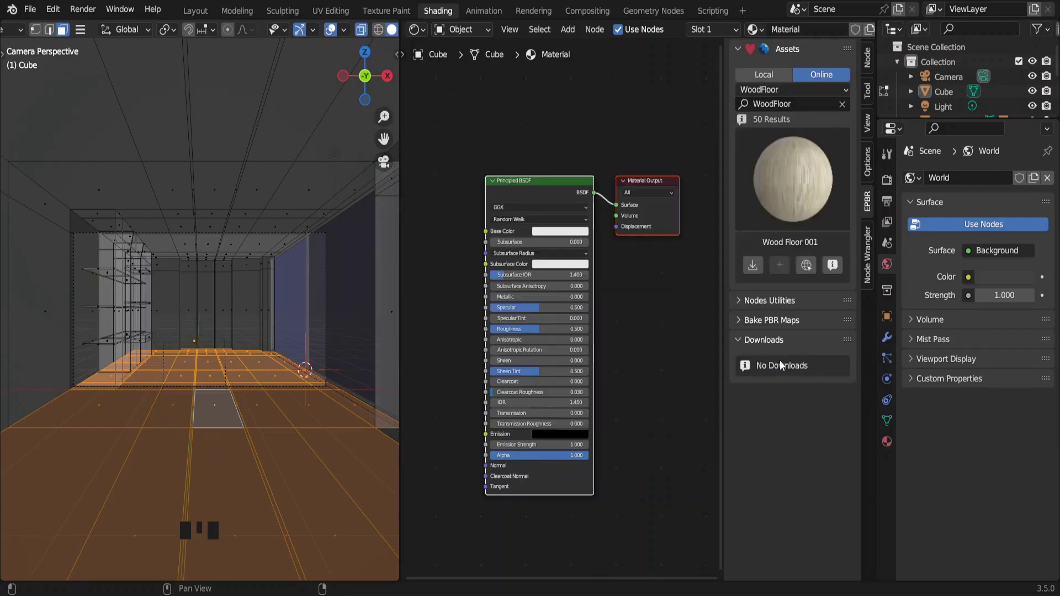
left_click_drag(798, 205, 747, 473)
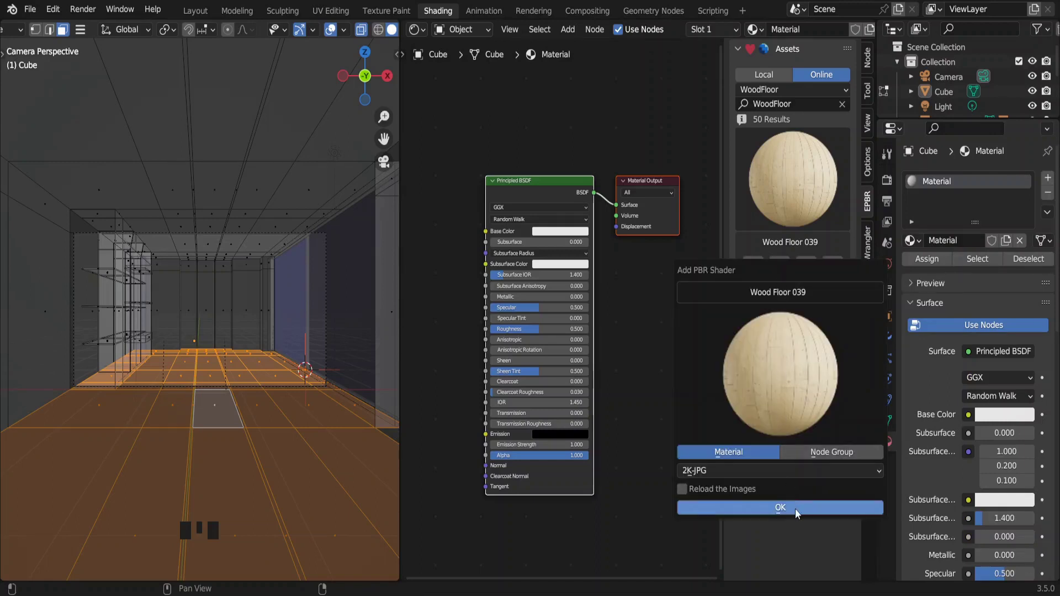
left_click_drag(799, 513, 360, 31)
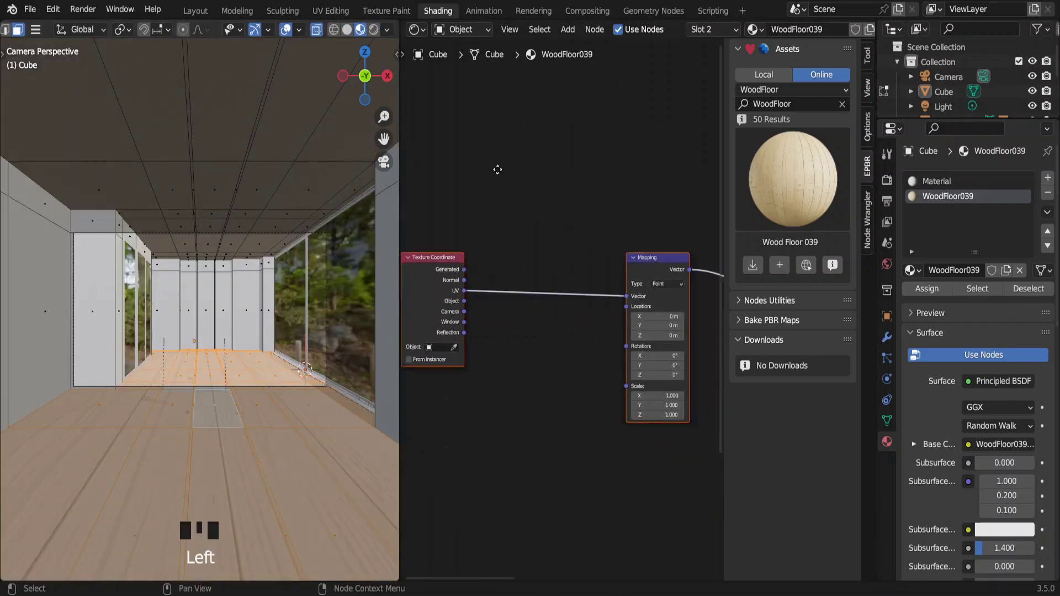
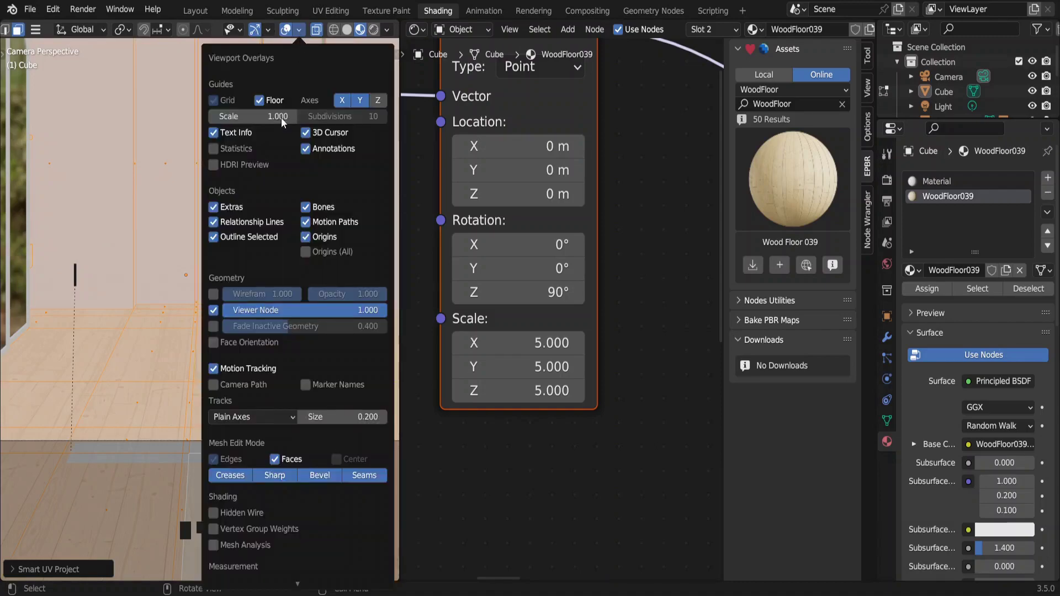
Flip all the room's face normals inward and return to Object Mode to check the brightened interior
left_click_drag(236, 349, 70, 336)
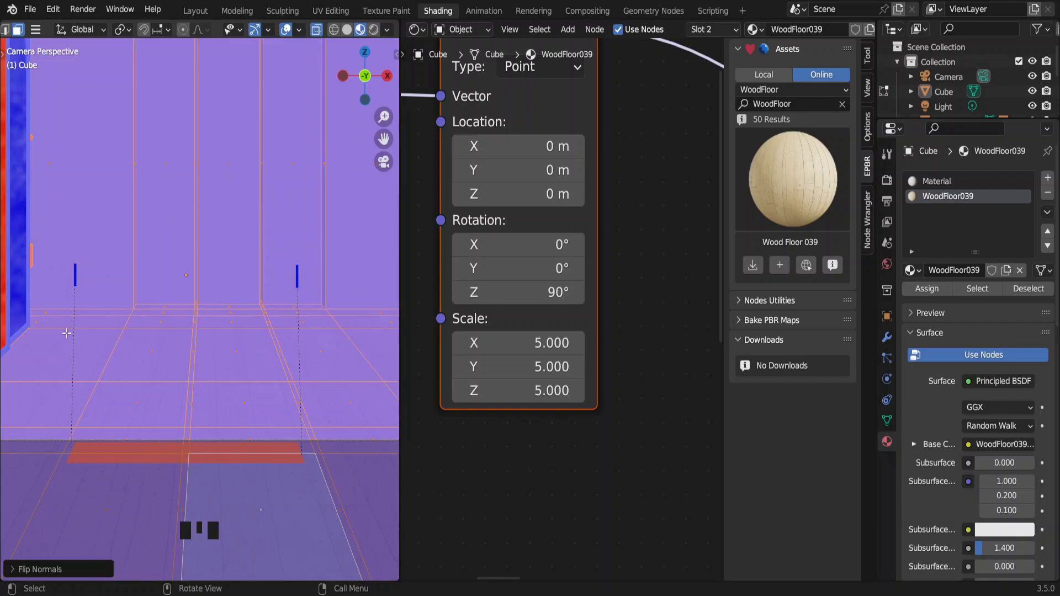
key("Tab")
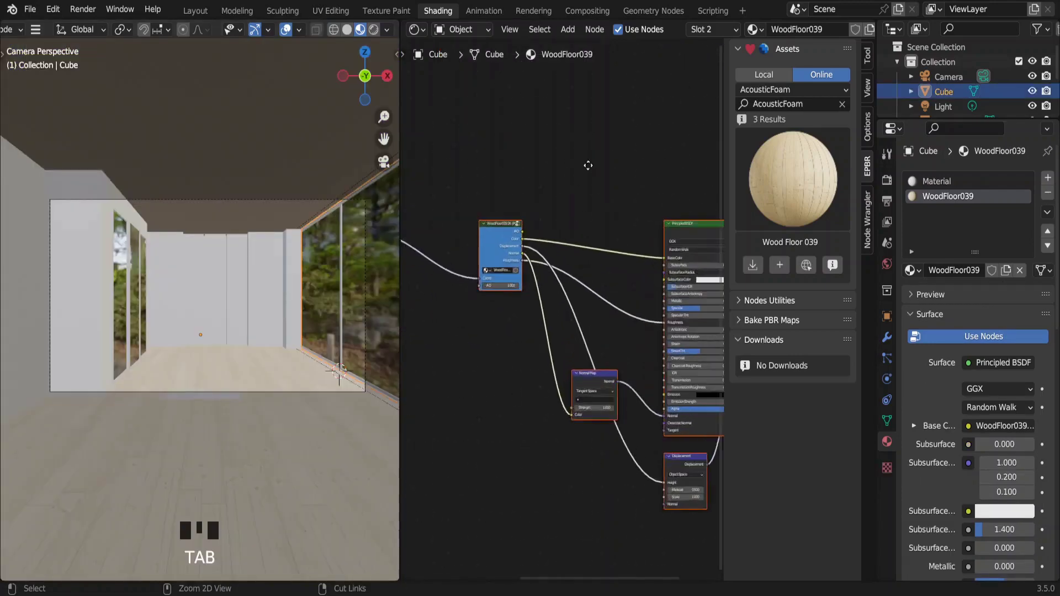
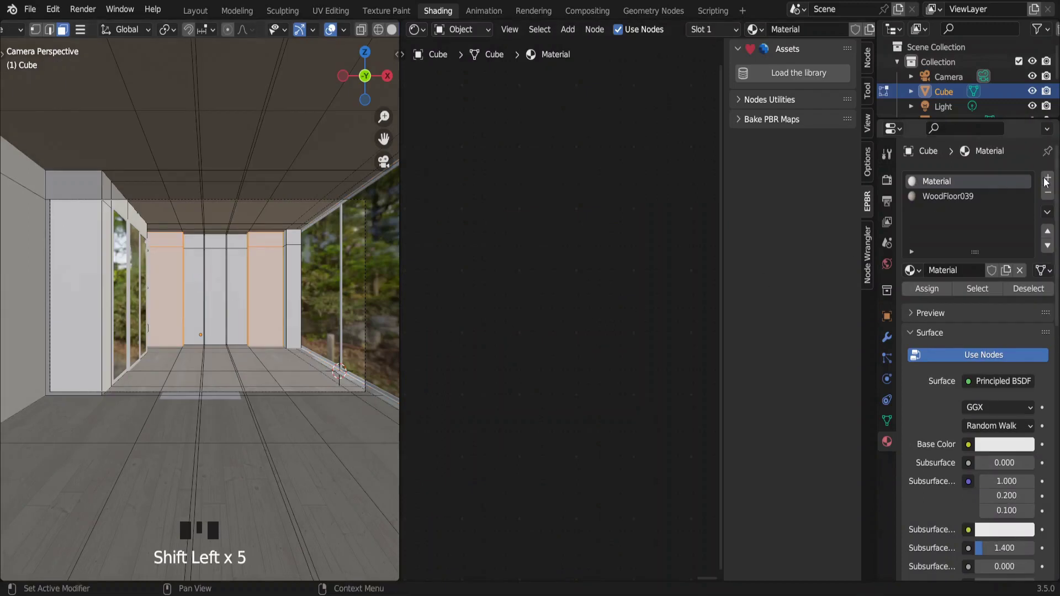
Create a new yellow material, assign it to the two back wall panels and add an Image Texture node
left_click_drag(1050, 181, 939, 295)
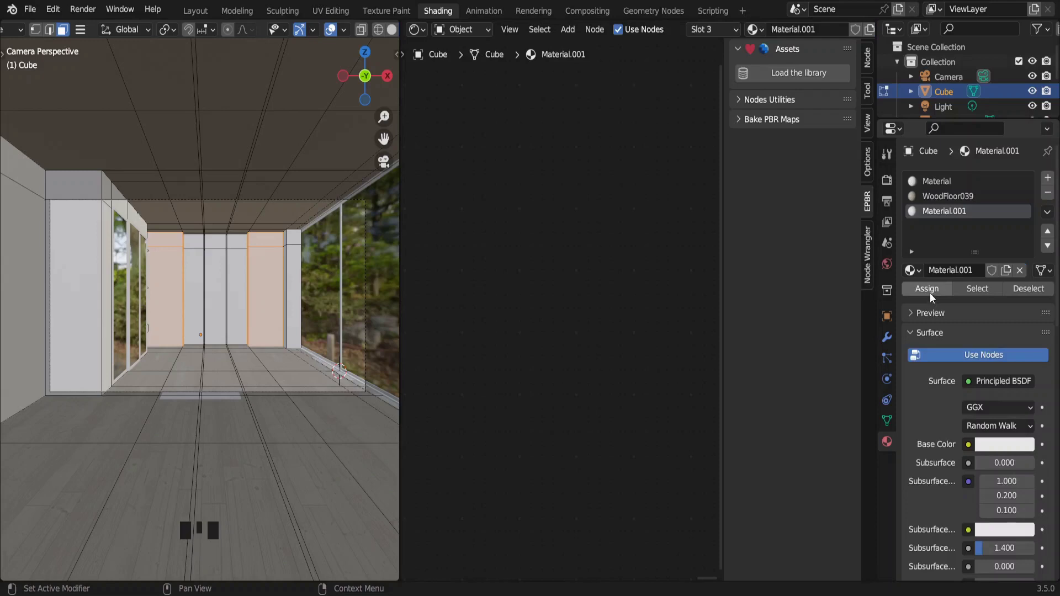
left_click(993, 453)
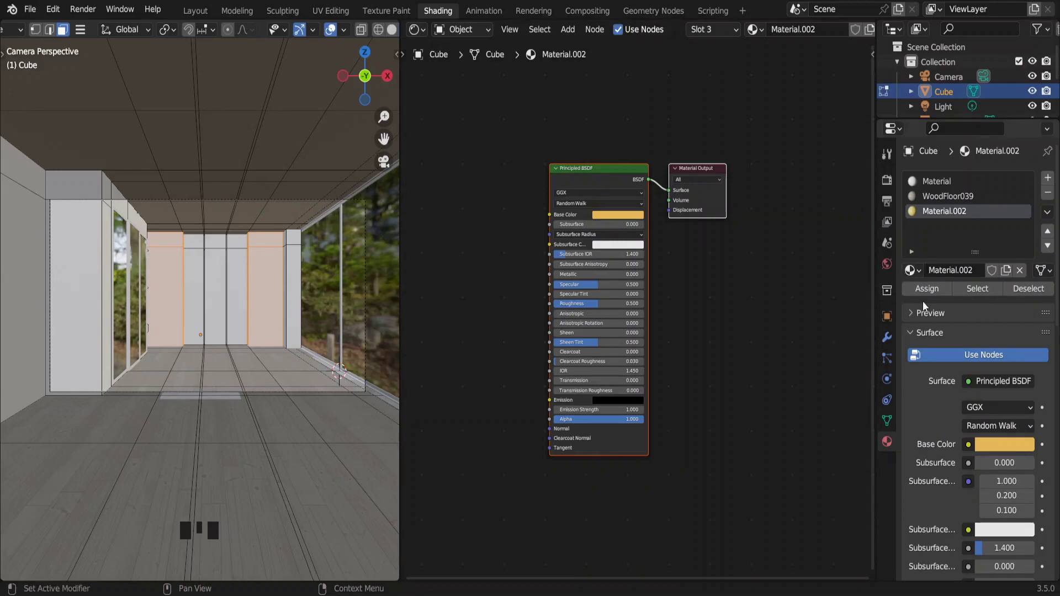
left_click(926, 293)
key("shift+a")
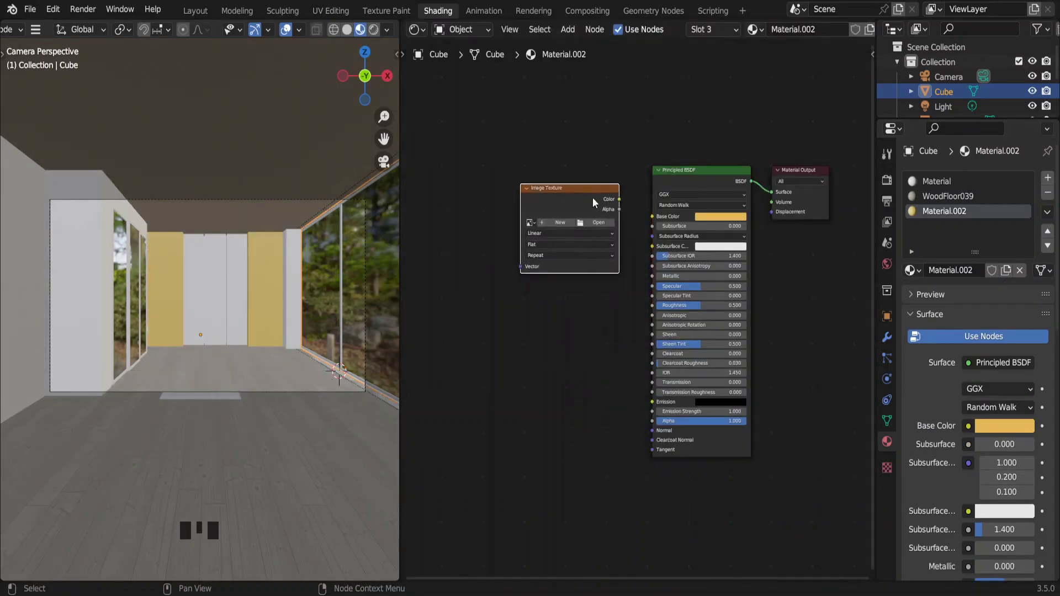
Load velvet_caracole.jpg into the Image Texture node, link it to Base Color and re-enter Edit Mode on the panels
left_click_drag(623, 202, 651, 218)
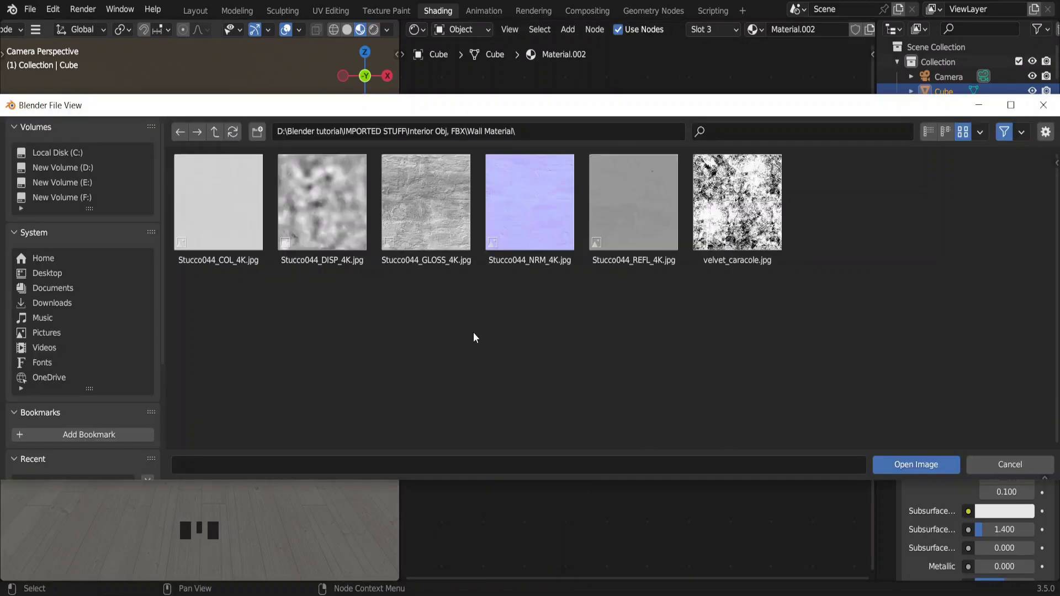
key("Tab")
key("ctrl+a")
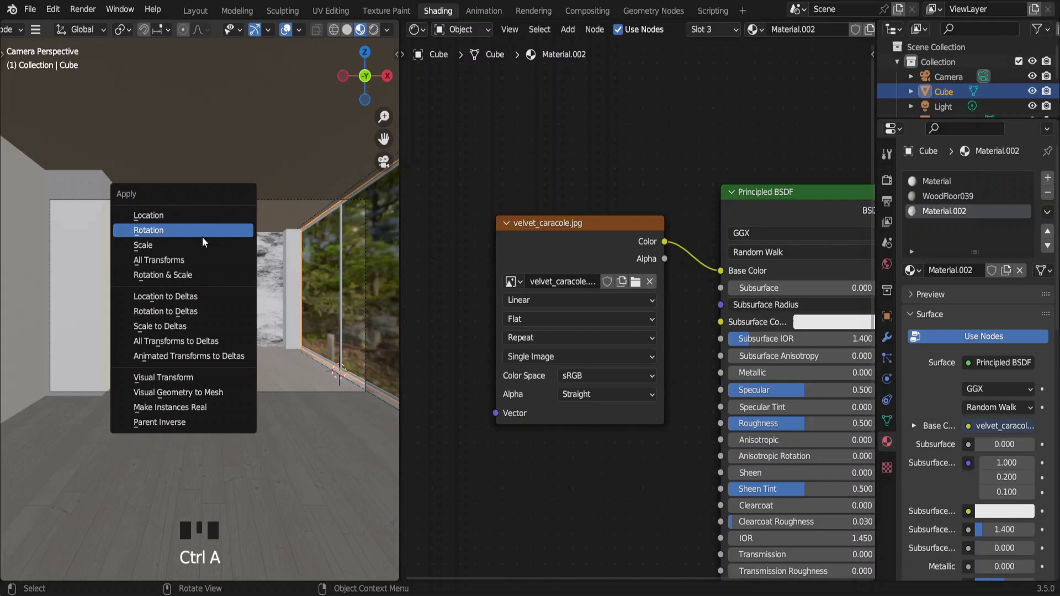
key("Tab")
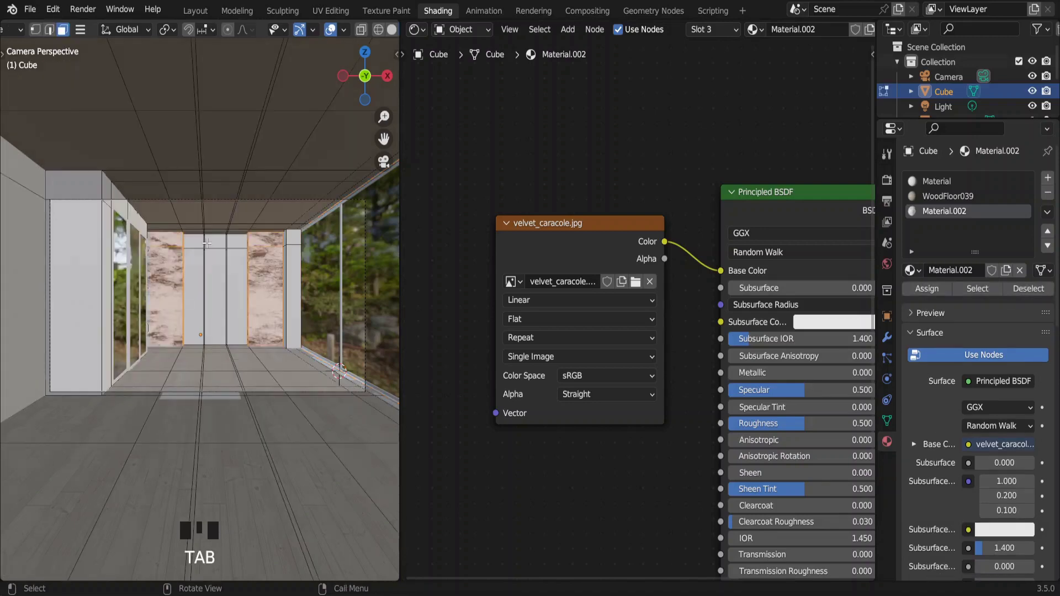
Add RGB, RGB Curves, Mix and a Math node set to Multiply to tint the velvet texture
key("u")
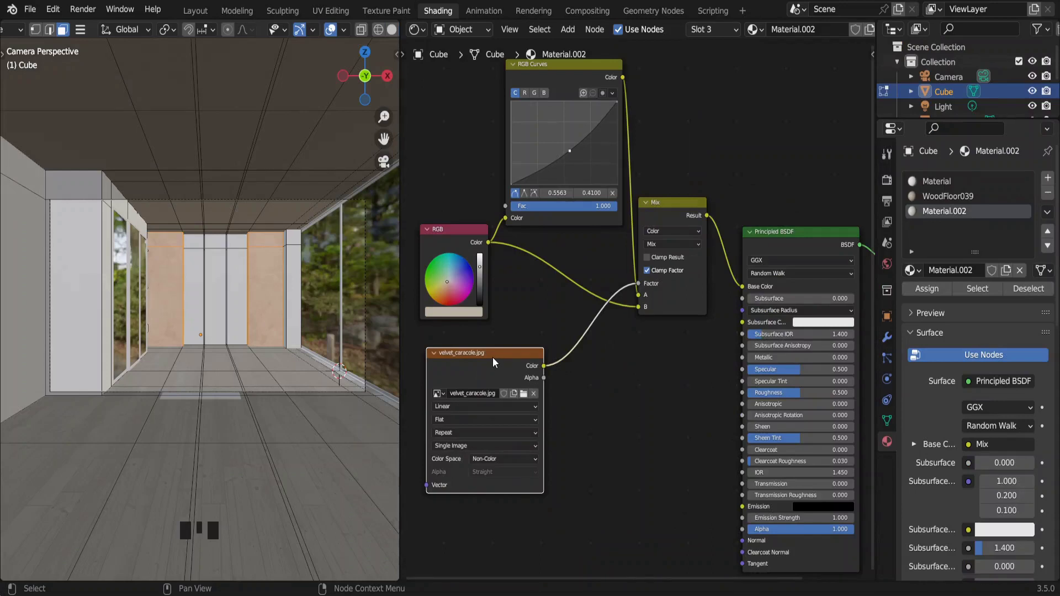
key("shift+a")
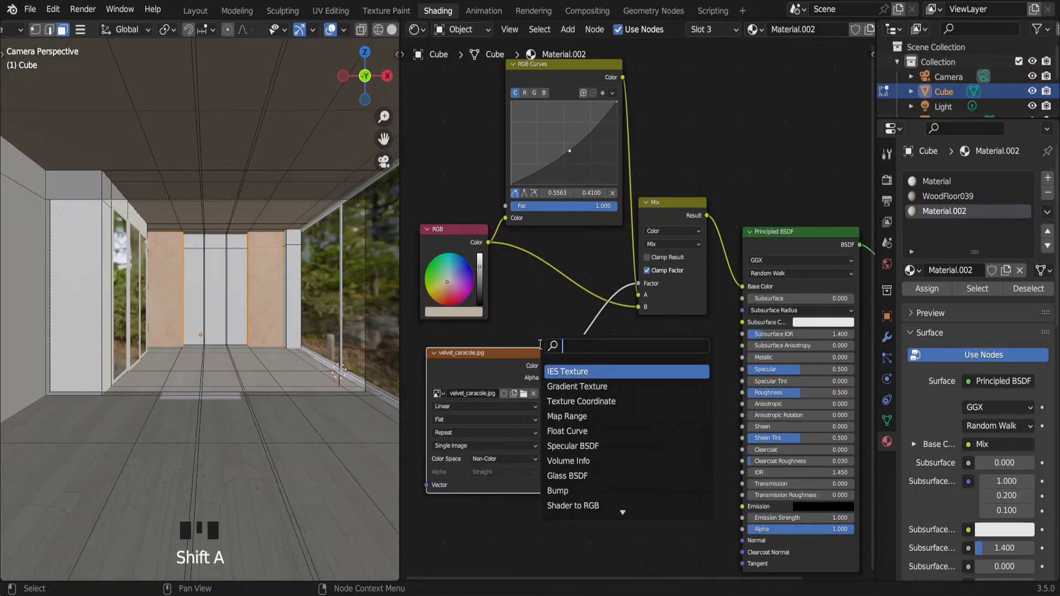
key("BackSpace")
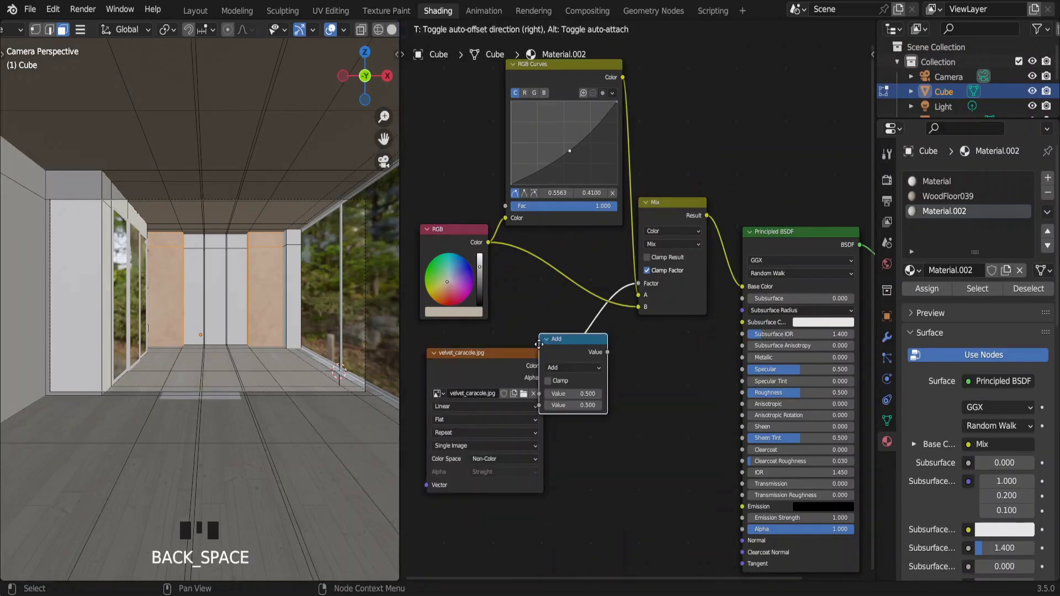
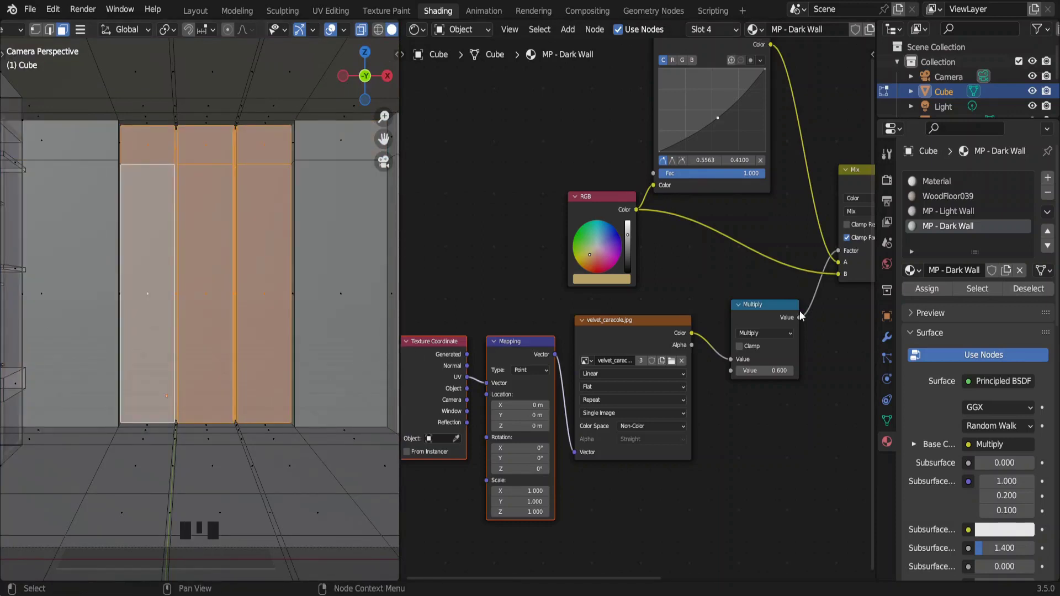
Assign the MP - Light Wall material to the selected wall panels
left_click(944, 217)
left_click(936, 293)
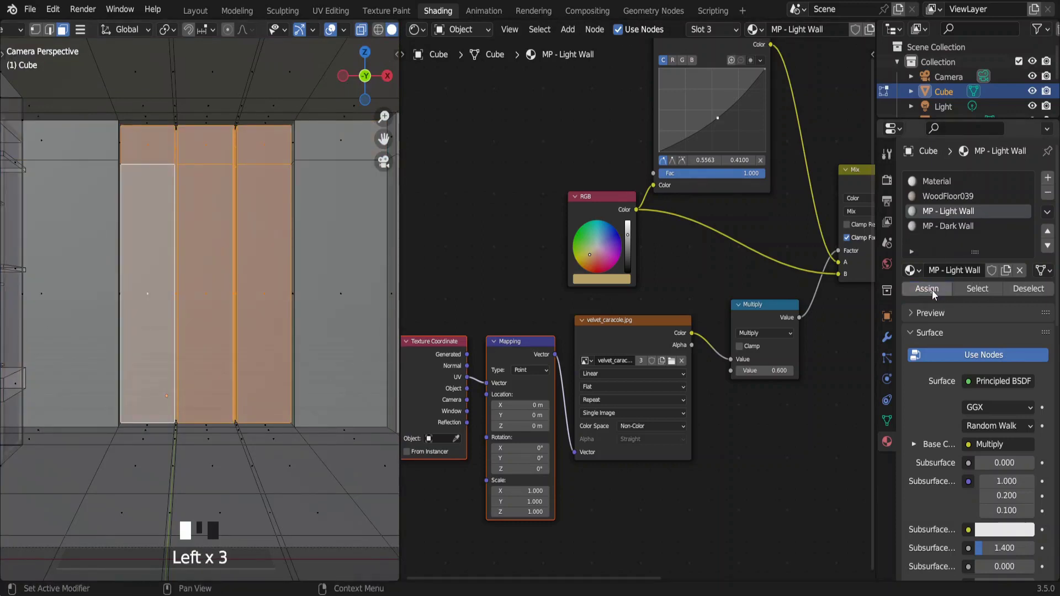
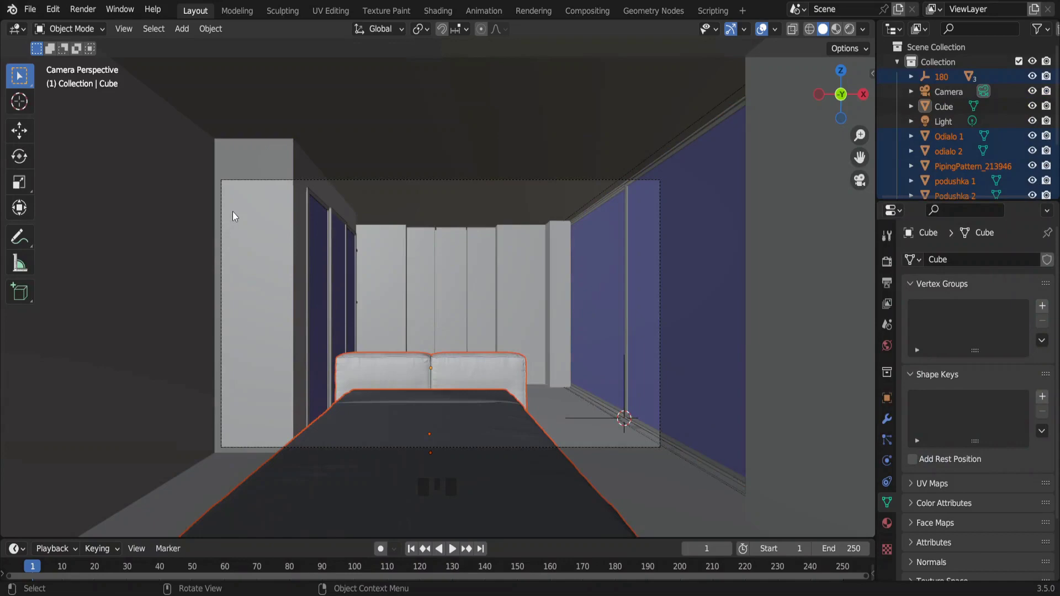
Join the imported bed pieces and lower the bed base along Z toward the floor
key("KP_Divide")
left_click_drag(256, 283, 397, 454)
left_click(396, 455)
key("g")
key("g")
key("g")
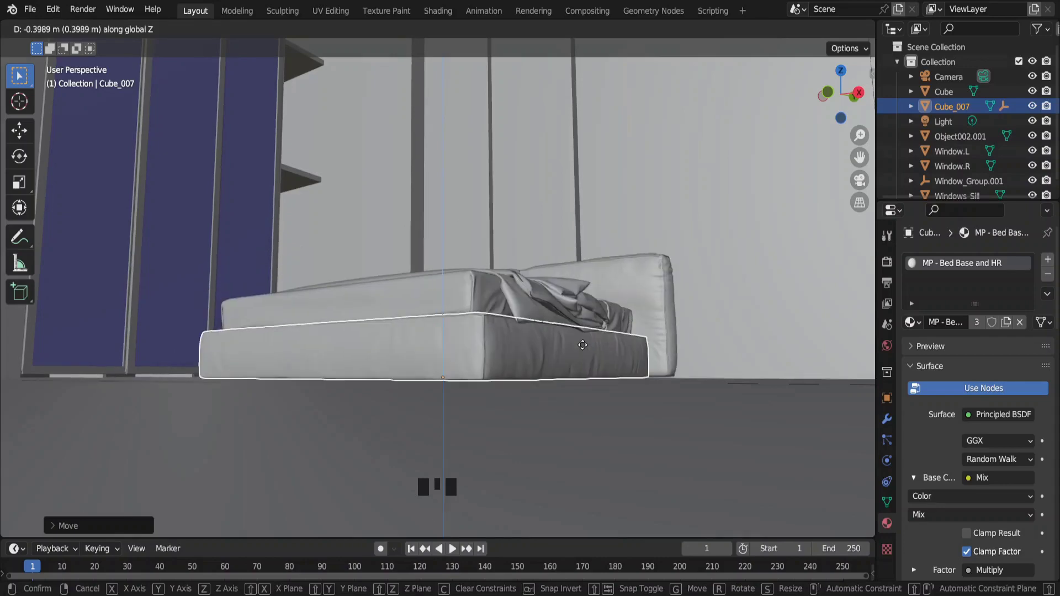
Scale the curtain taller along the vertical axis
key("s")
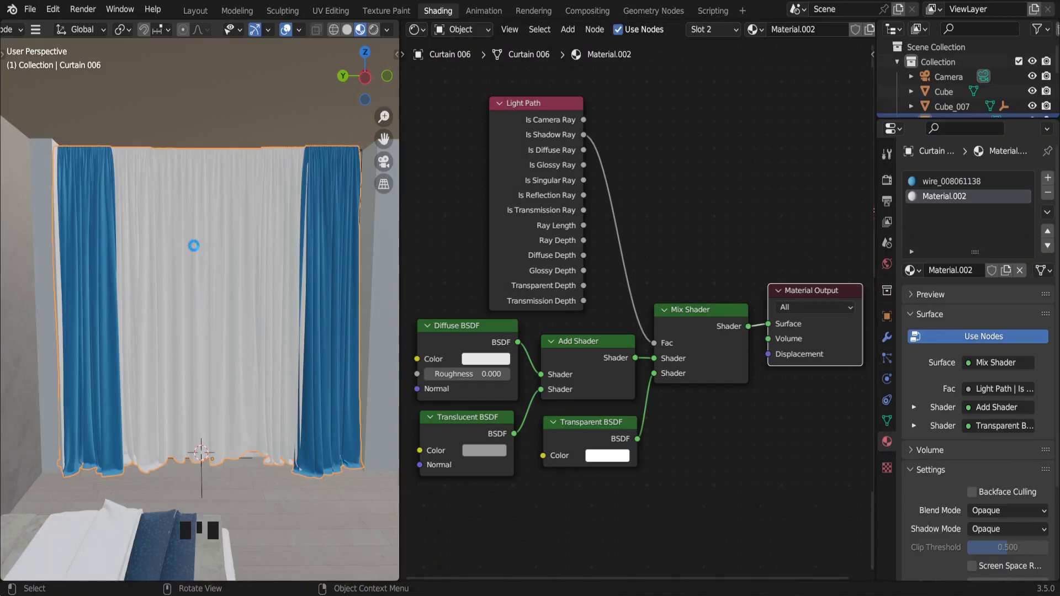
Give the curtain the MP - Curtain fabric and slide it along the right-hand window wall
key("Tab")
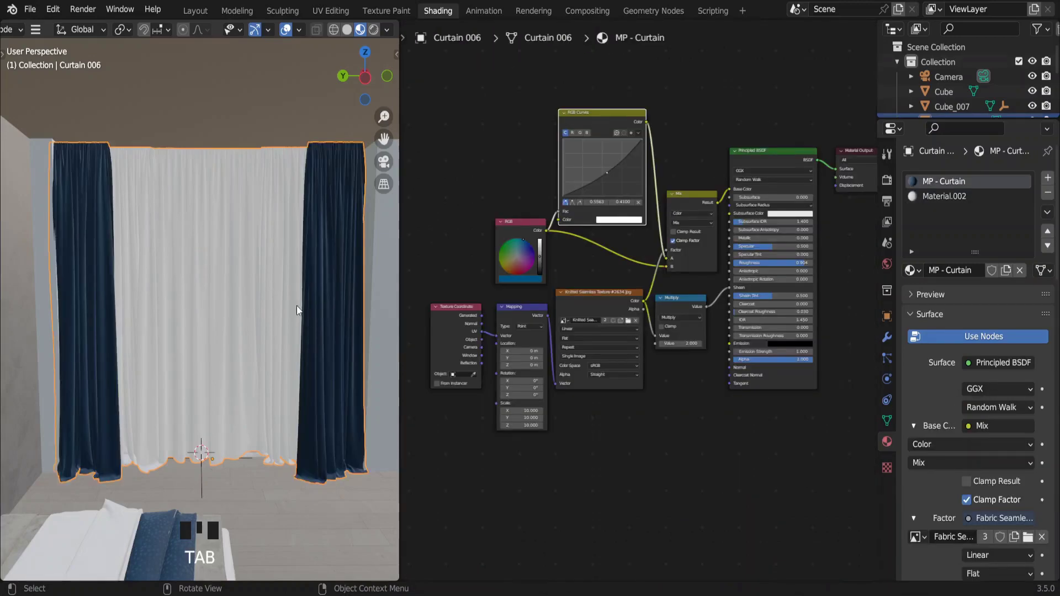
left_click_drag(256, 259, 776, 380)
key("Tab")
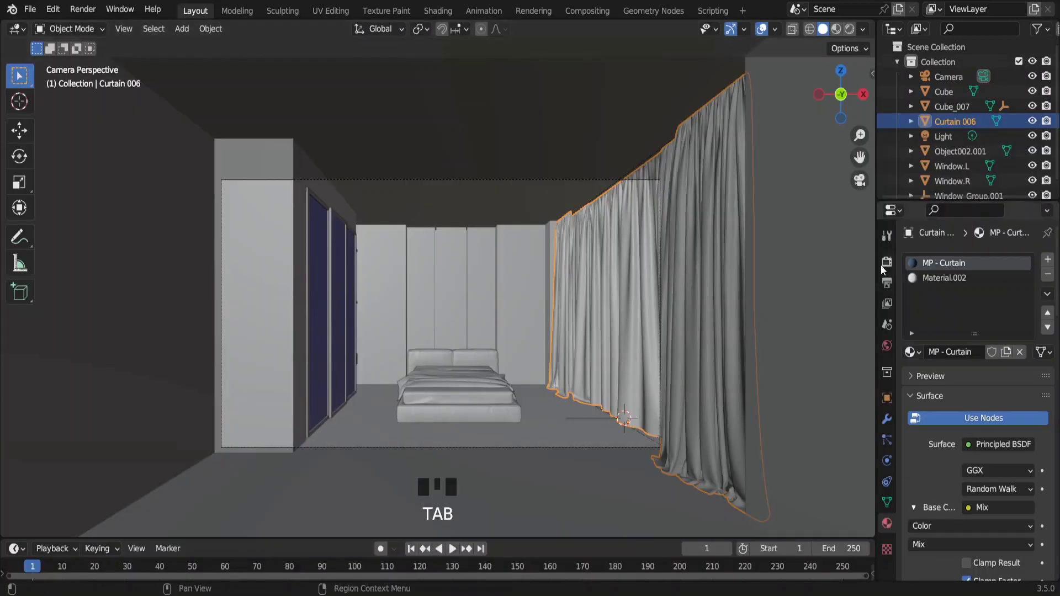
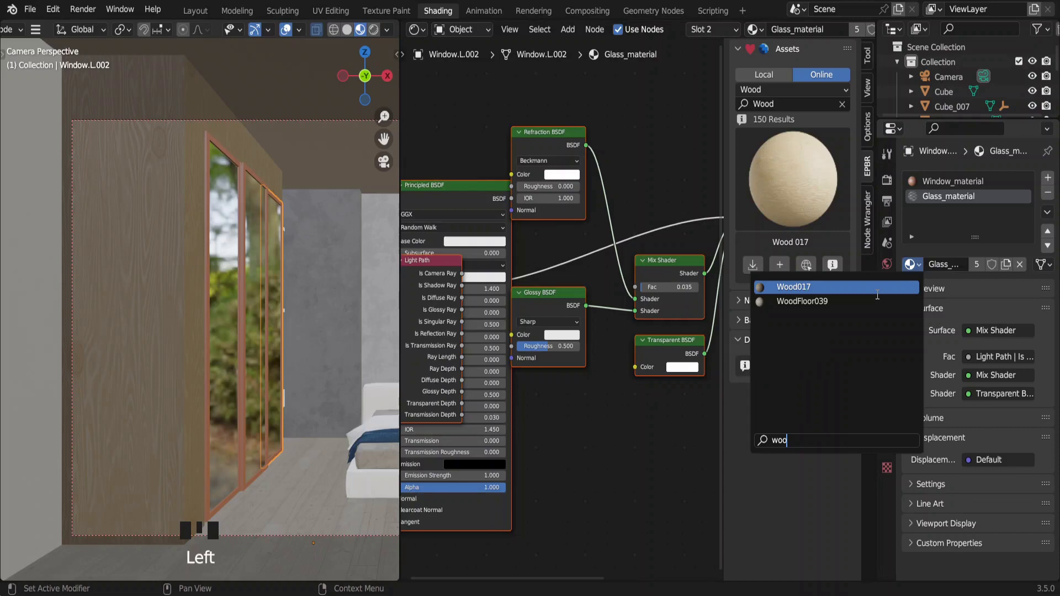
Filter the material browser for 'wood' and apply Wood017
key("o")
key("g")
double_click(468, 372)
Bring in the potted plant and place it beside the bed
key("ctrl+p")
middle_click(500, 359)
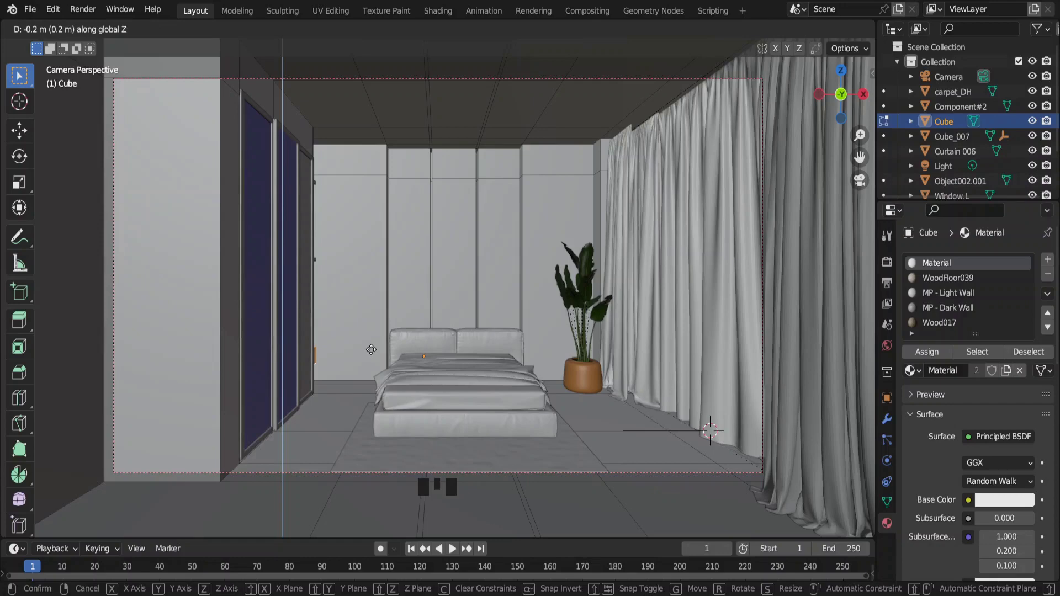
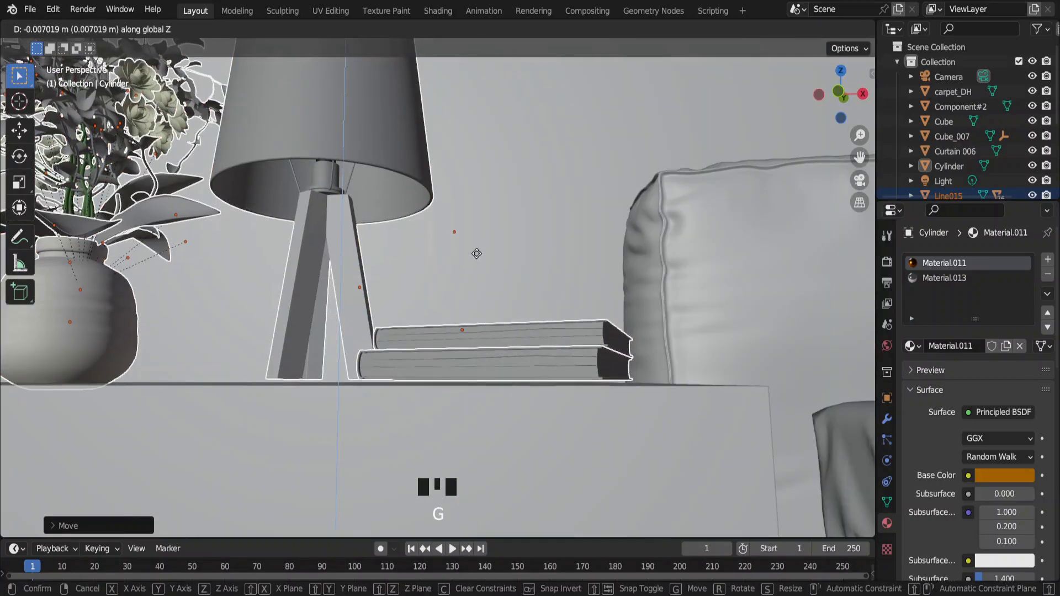
Check the nightstand arrangement beside the bed through the camera view
key("KP_0")
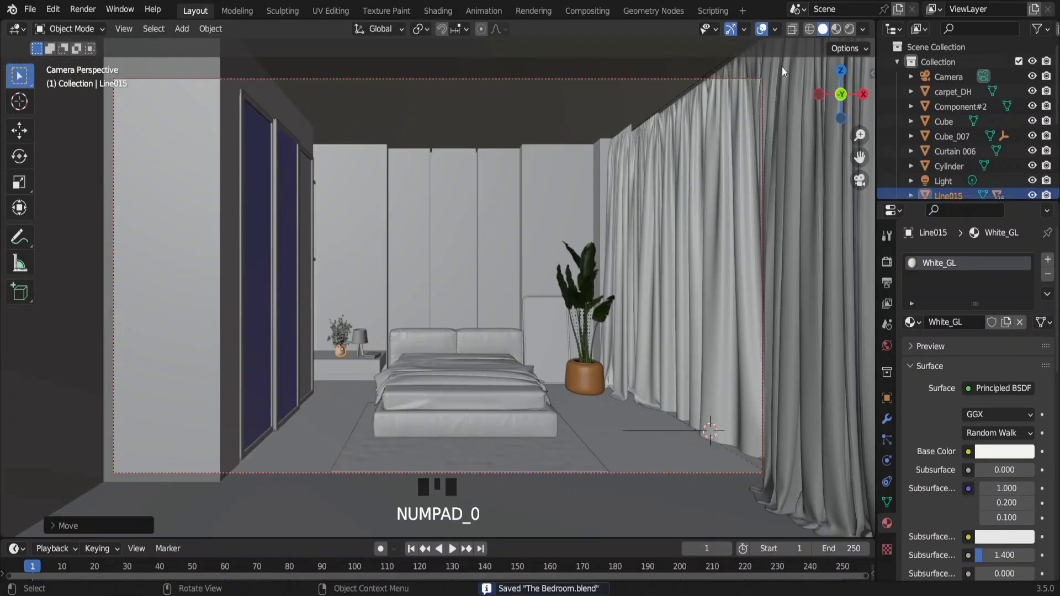
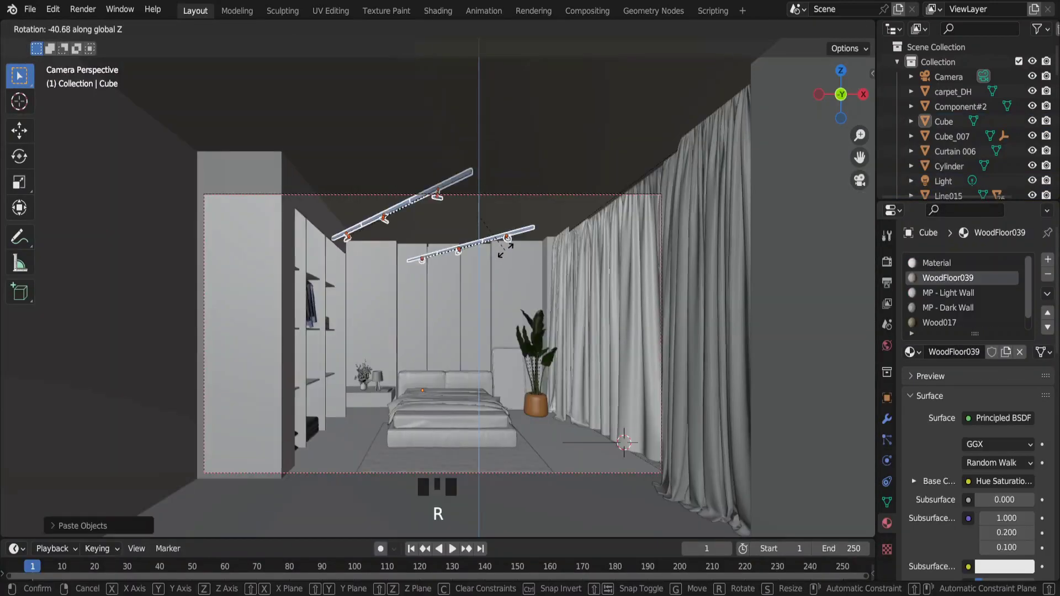
Rotate the pasted ceiling track lights and position them from the top view
key("alt+z")
key("g")
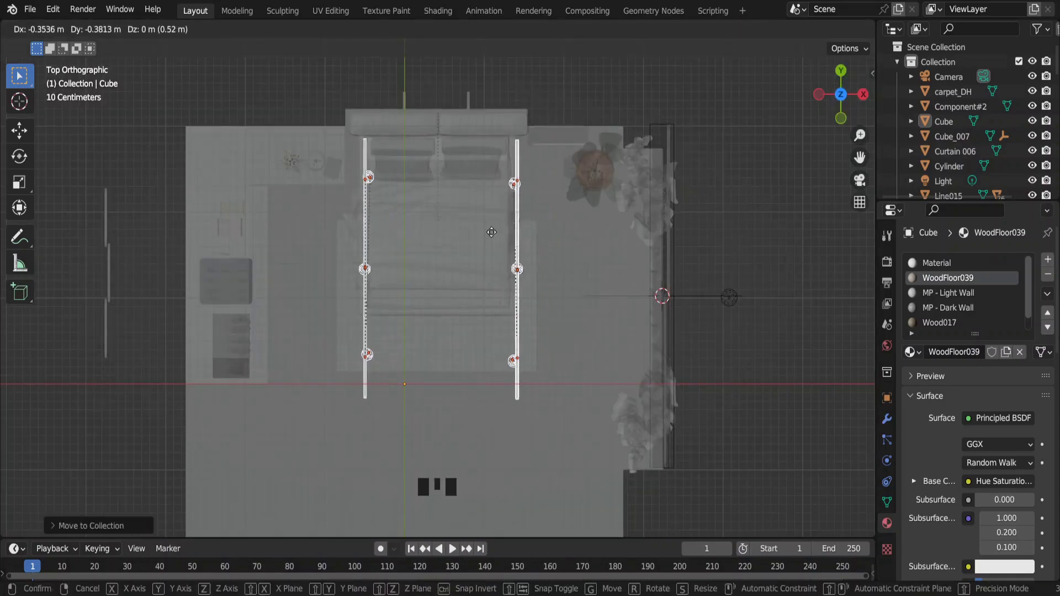
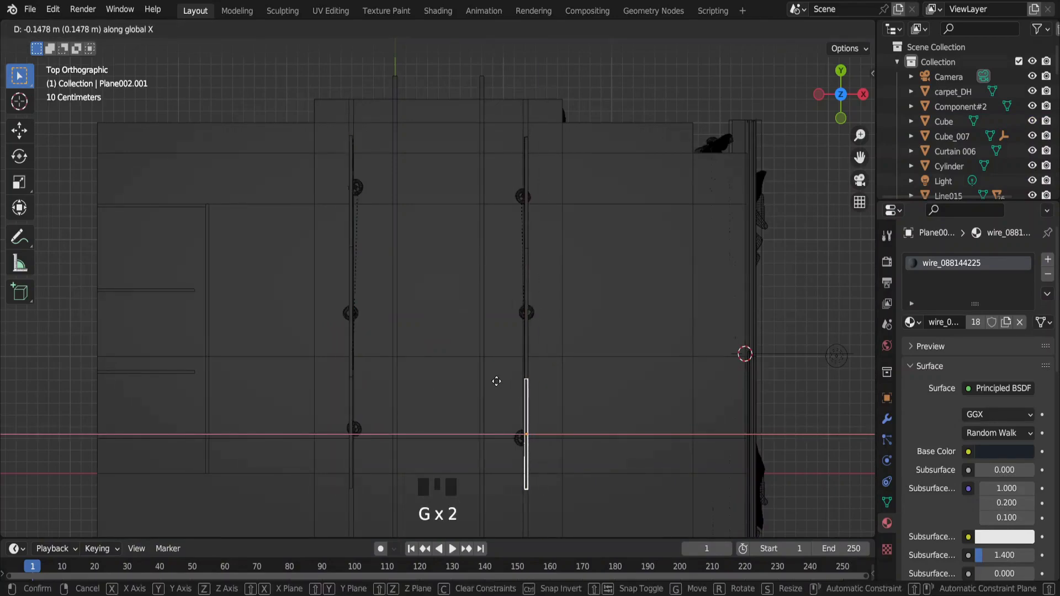
Adjust the plant pot's wood material with a Hue Saturation Value node
left_click(1029, 216)
left_click_drag(940, 225, 569, 295)
left_click(576, 309)
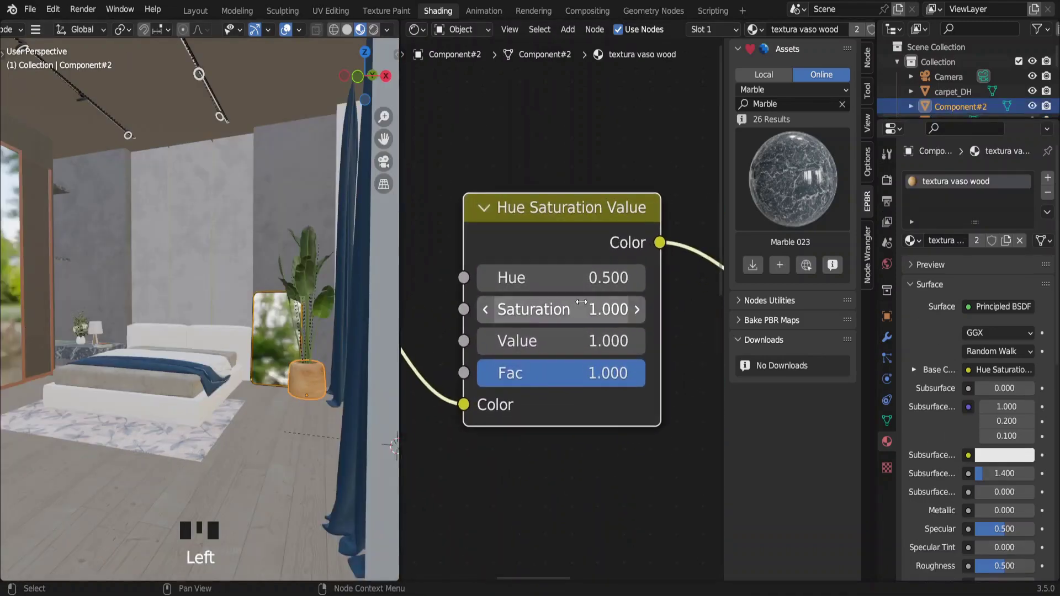